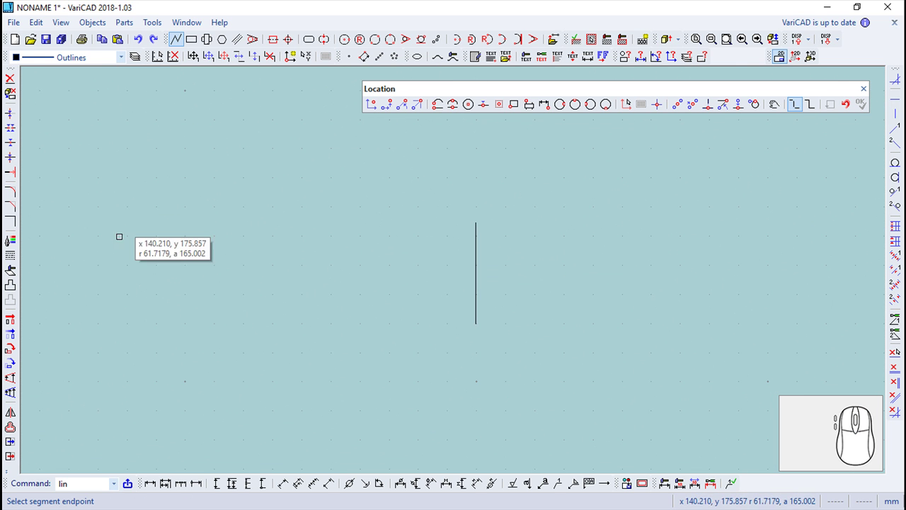
# Step: Offset the vertical line to both sides at a distance of 27.5/2
pyautogui.click(15, 429)
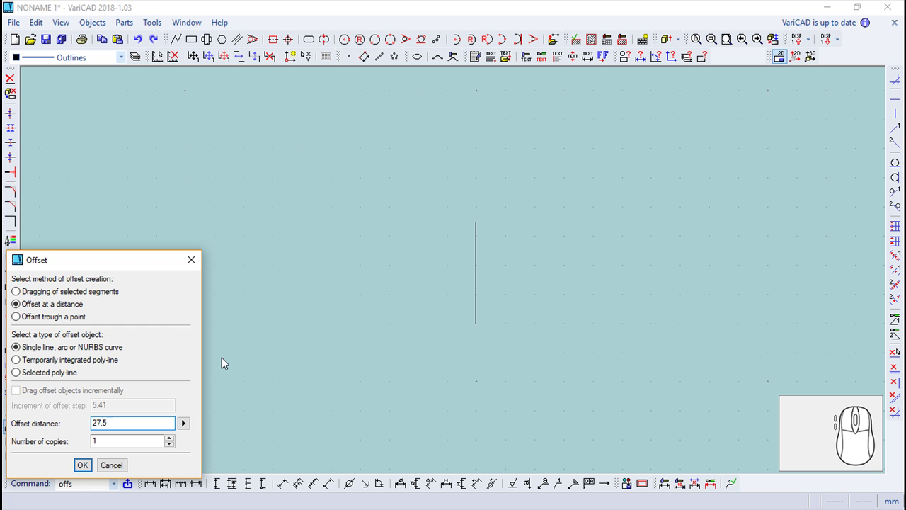
pyautogui.press('/')
pyautogui.press('2')
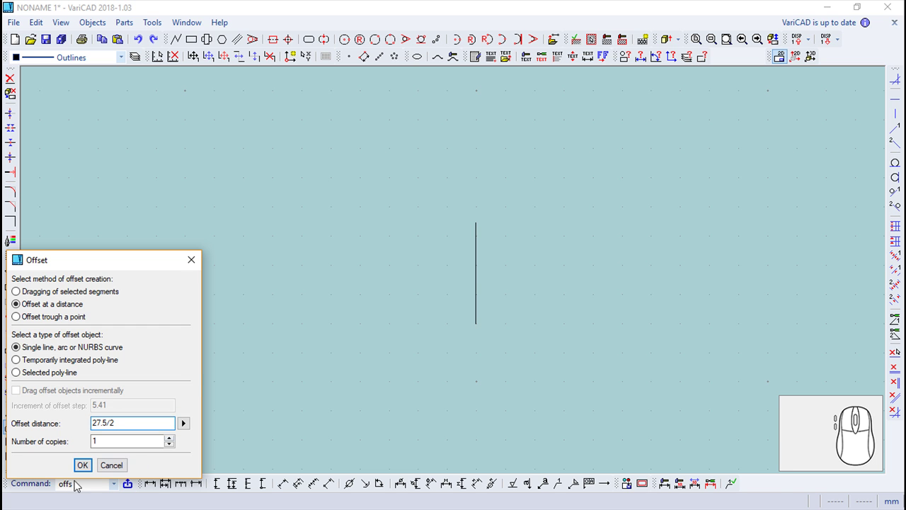
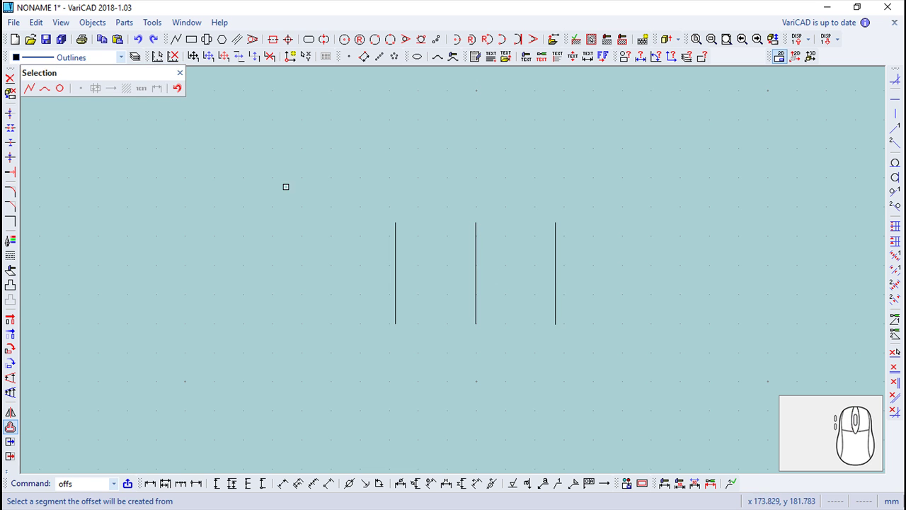
pyautogui.click(184, 75)
# Step: Draw a horizontal line across the verticals and offset it twice by 4
pyautogui.click(177, 43)
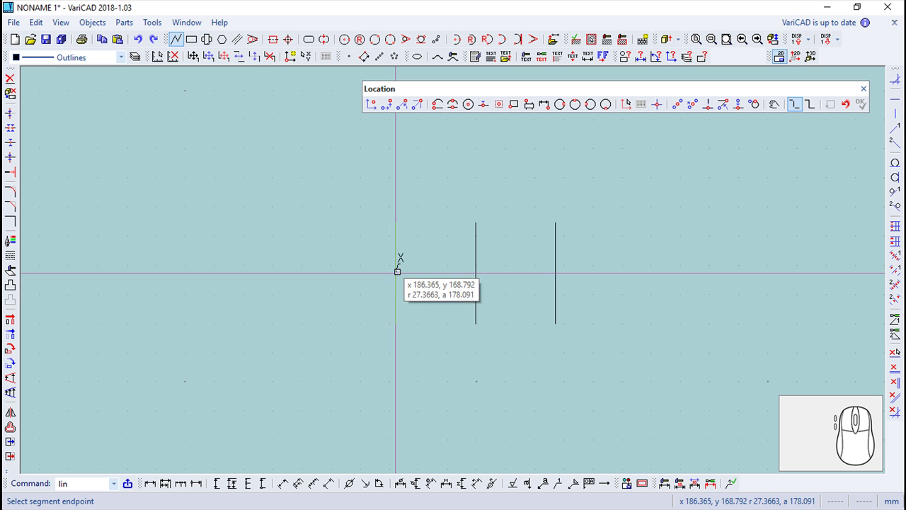
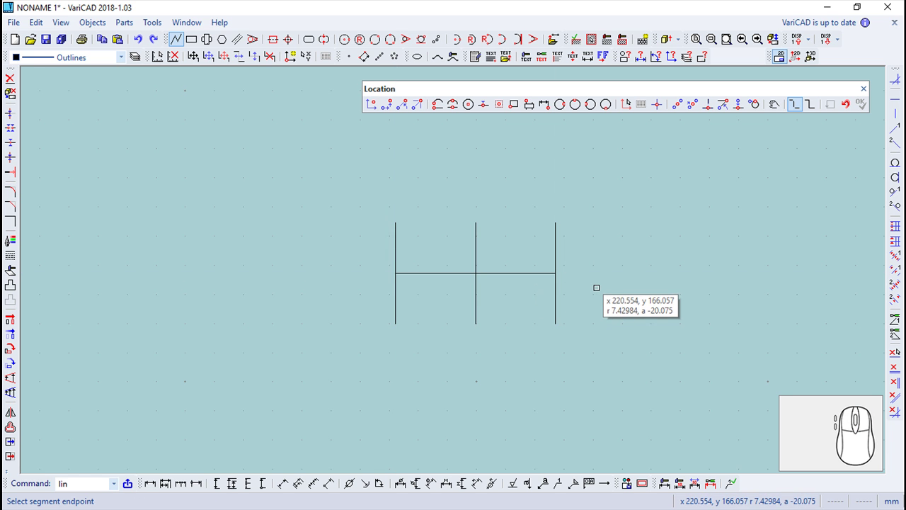
pyautogui.click(16, 433)
pyautogui.press('4')
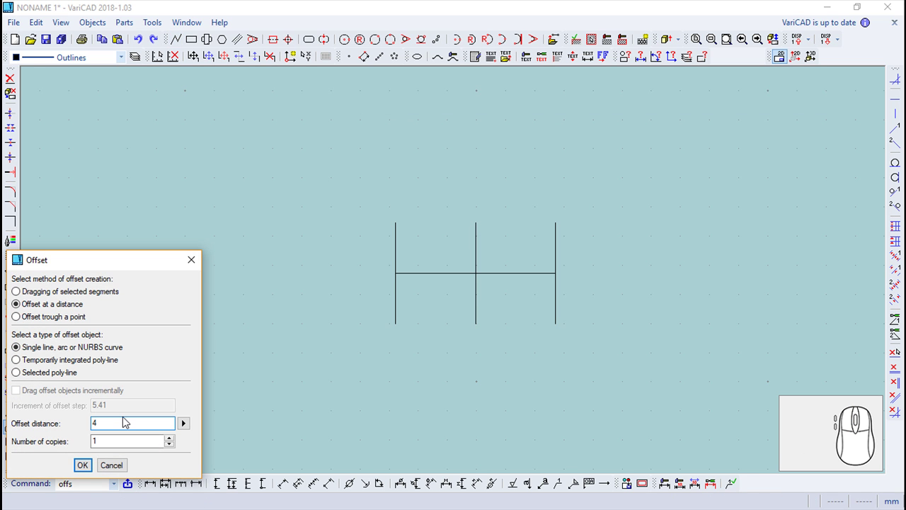
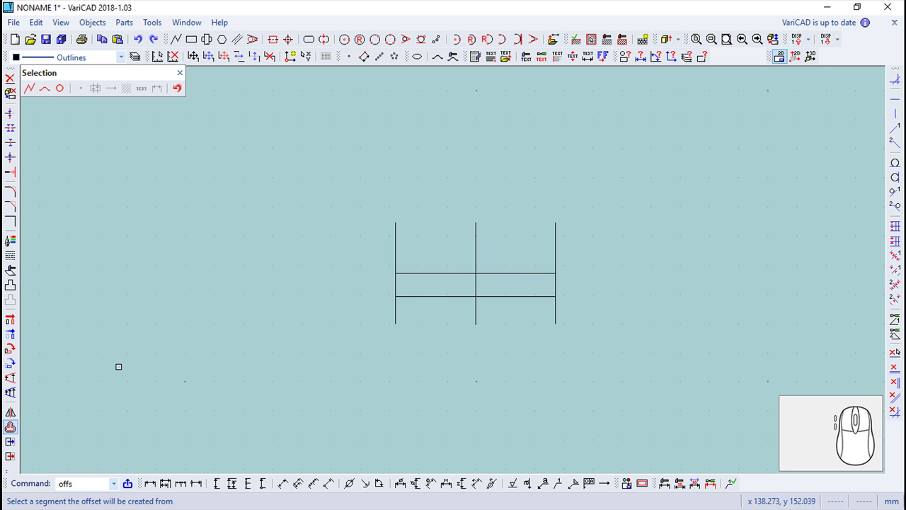
pyautogui.press('Escape')
pyautogui.press('Return')
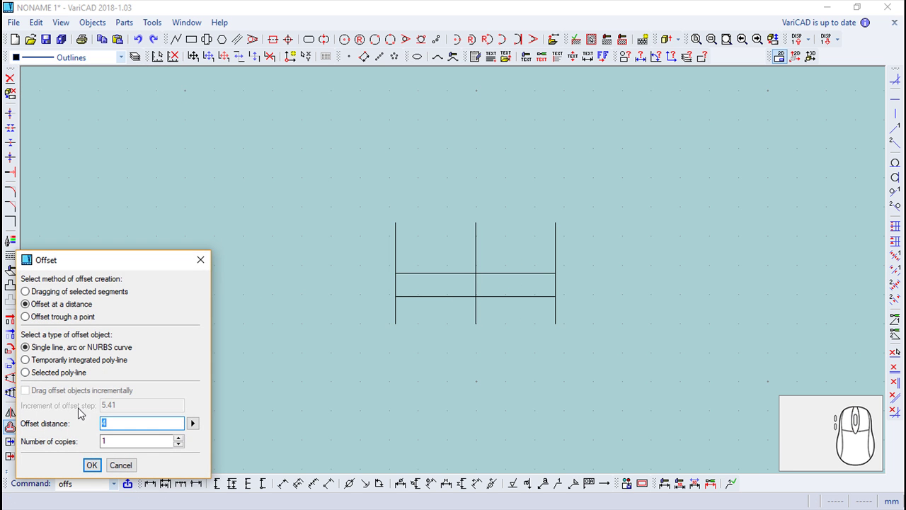
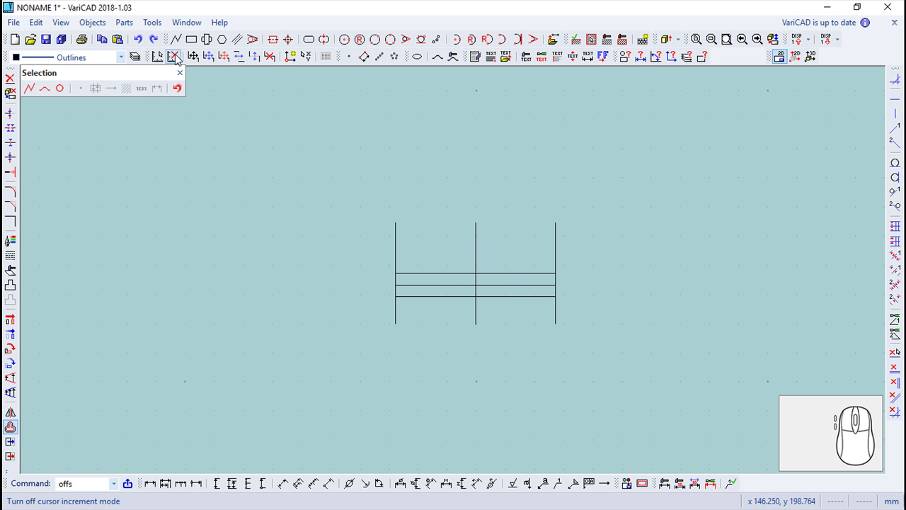
pyautogui.click(185, 75)
# Step: Offset both outer vertical lines inward by the same distance
pyautogui.scroll(3)
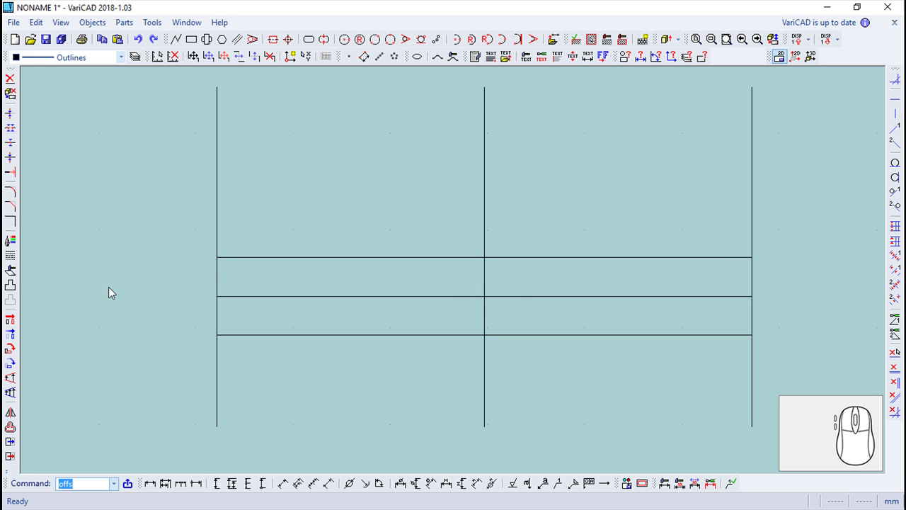
pyautogui.click(18, 433)
pyautogui.press('Return')
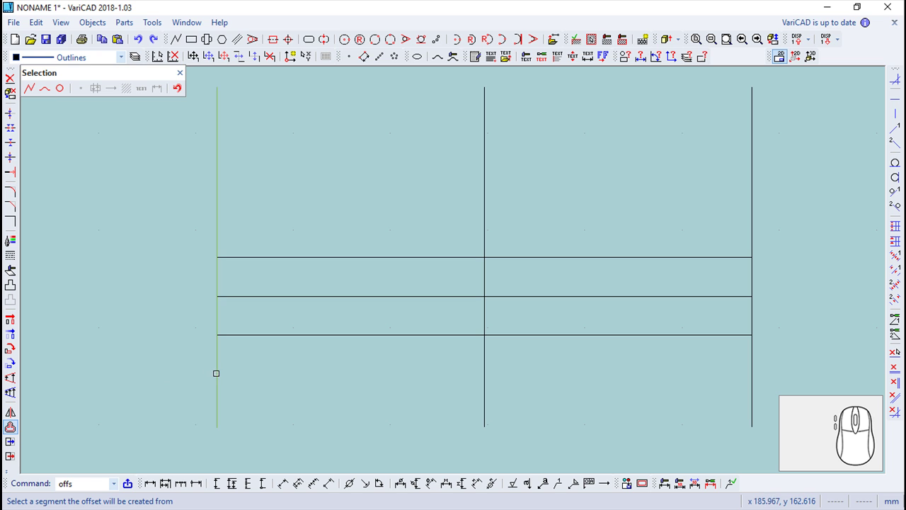
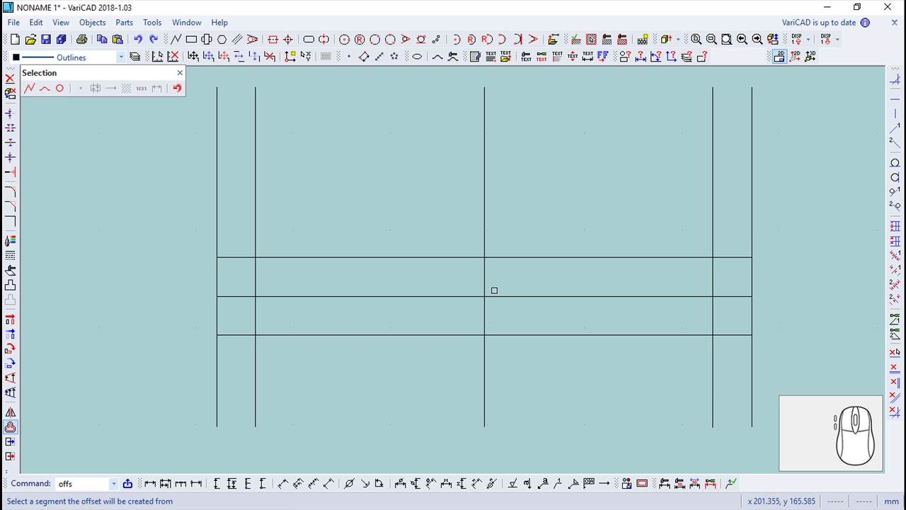
pyautogui.click(185, 71)
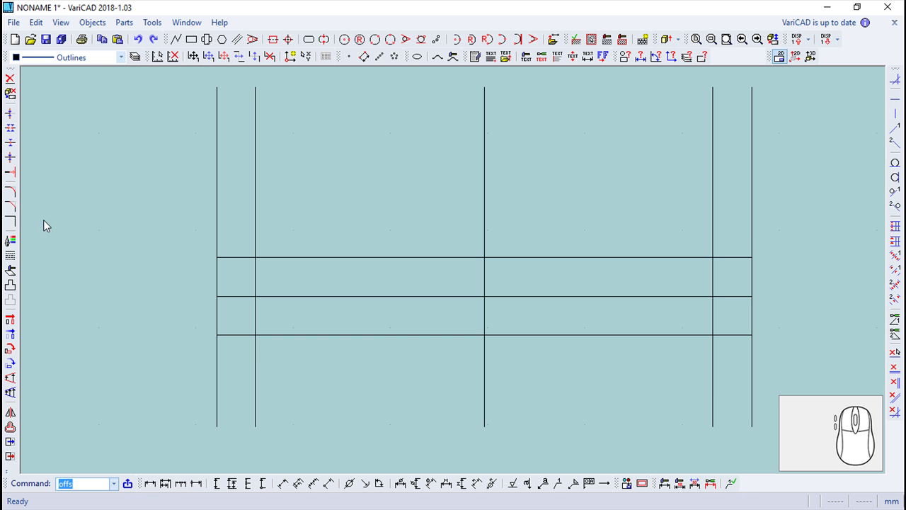
# Step: Undo a wrong corner, then divide the bottom line at both inner verticals
pyautogui.click(16, 222)
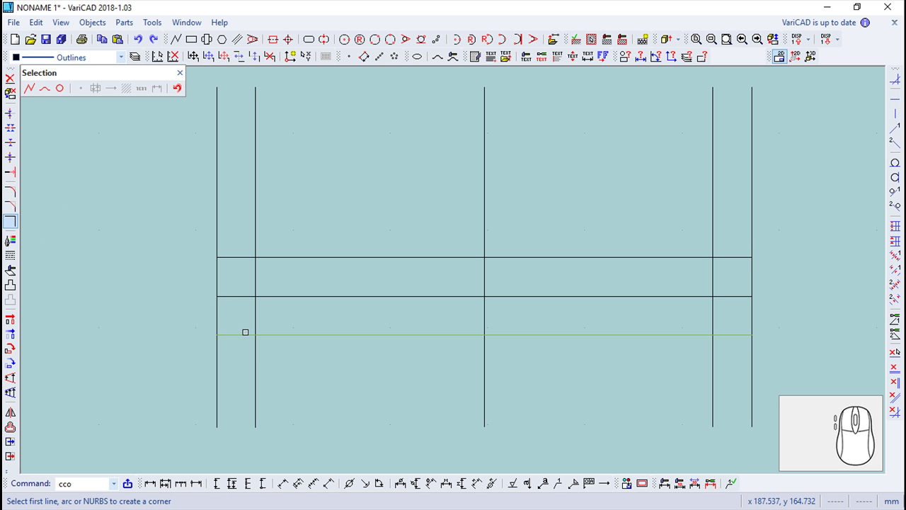
pyautogui.click(296, 53)
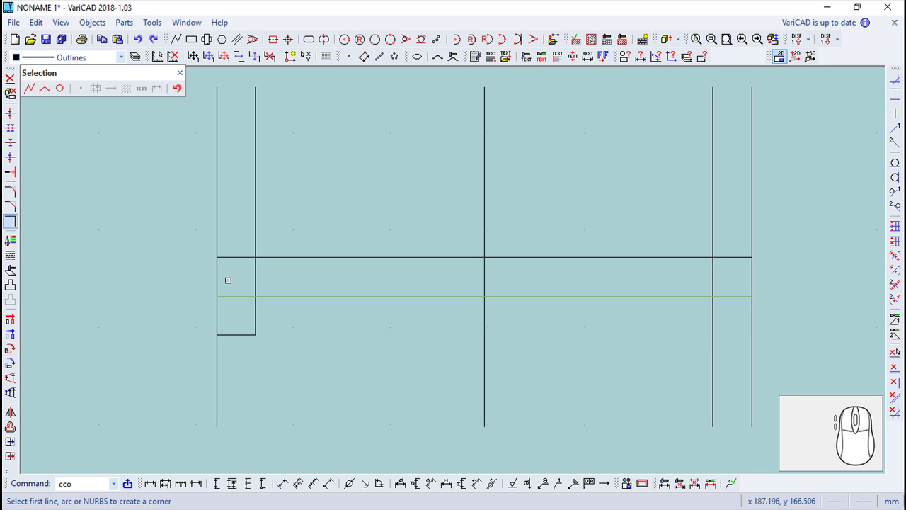
pyautogui.click(143, 41)
pyautogui.click(141, 42)
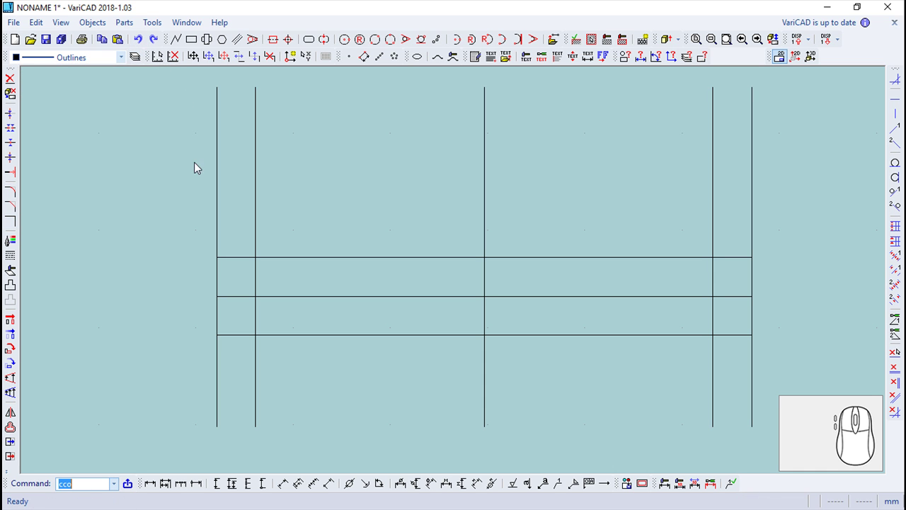
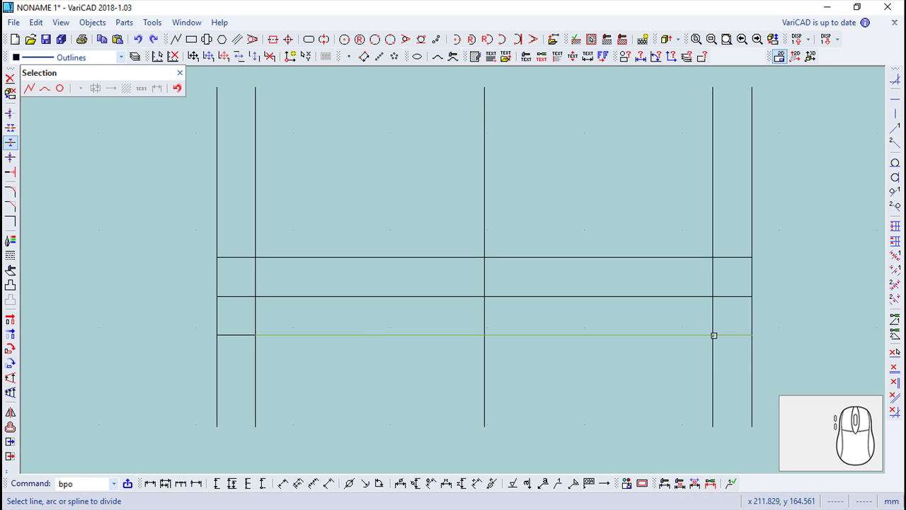
pyautogui.click(297, 53)
pyautogui.click(719, 323)
pyautogui.click(185, 75)
pyautogui.click(16, 222)
pyautogui.click(296, 53)
# Step: Corner the bottom line at the right end and delete its middle segment
pyautogui.click(297, 53)
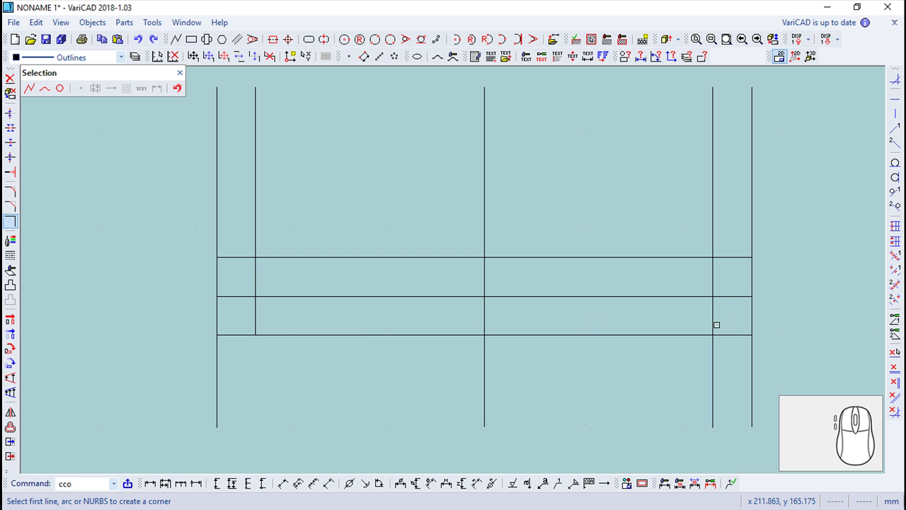
pyautogui.click(296, 53)
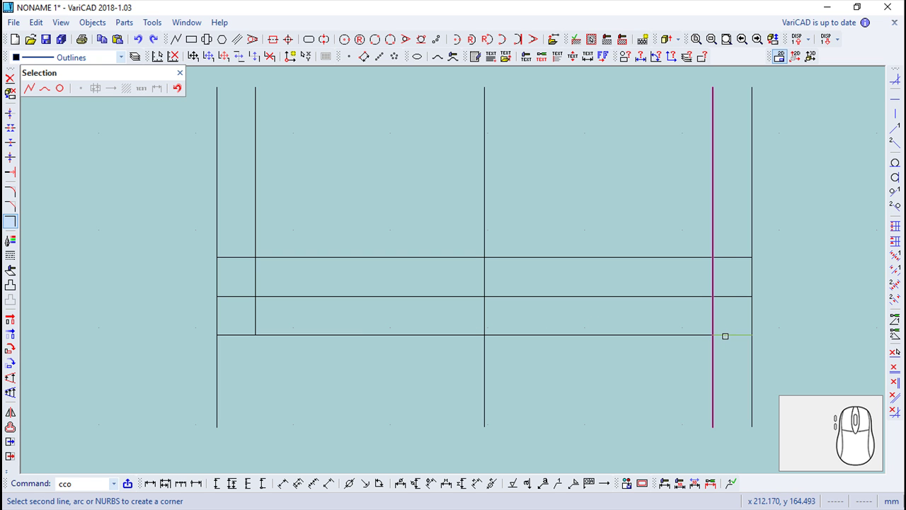
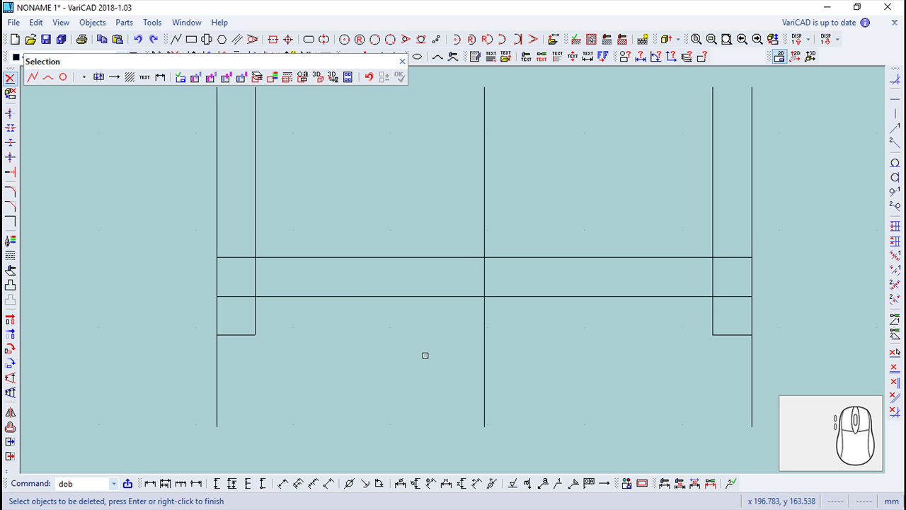
pyautogui.click(407, 63)
pyautogui.click(12, 196)
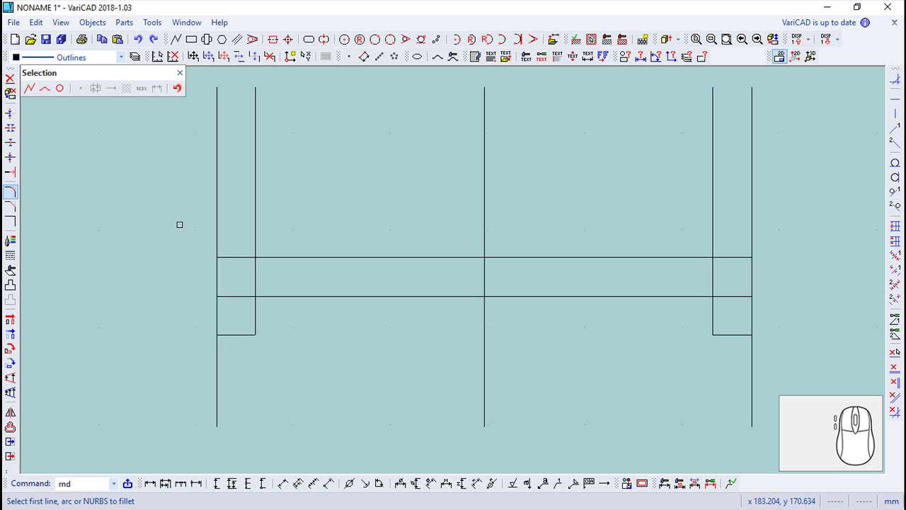
# Step: Fillet the top line with the outer verticals at radius 3 and corner the right bottom step
pyautogui.click(298, 53)
pyautogui.click(298, 53)
pyautogui.press('3')
pyautogui.press('Return')
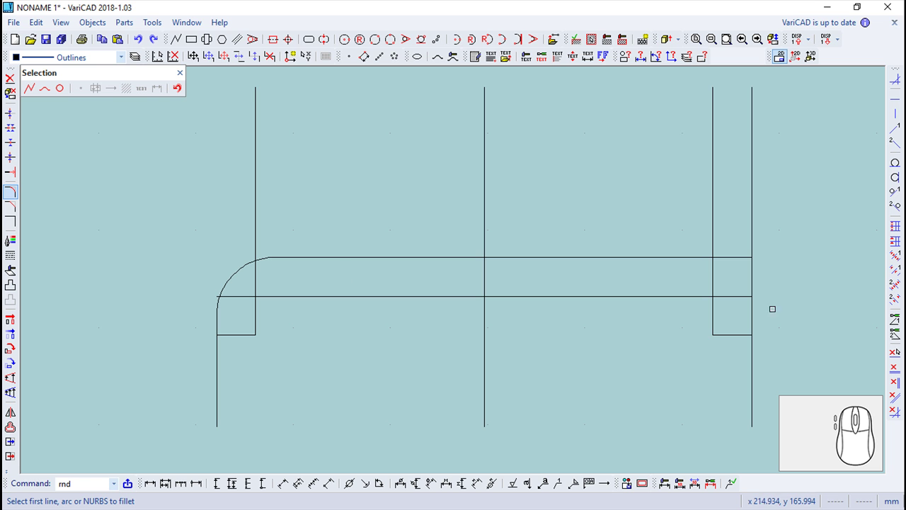
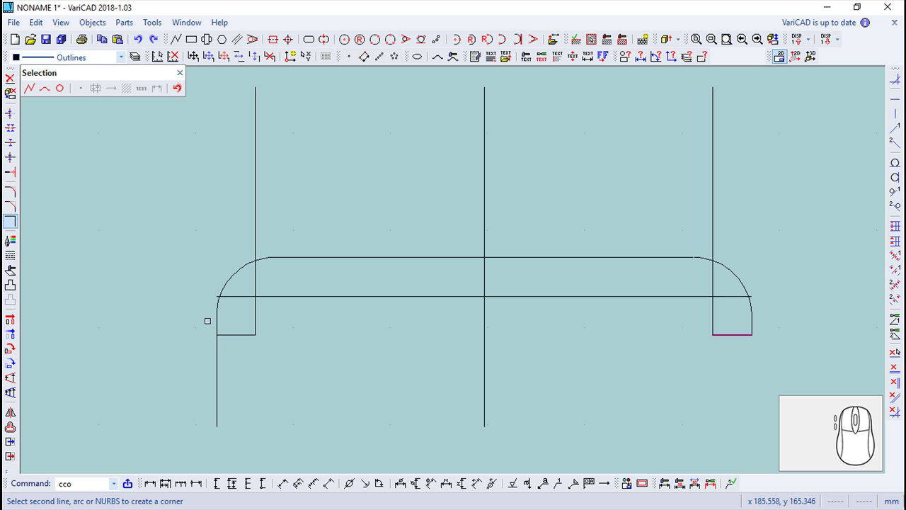
pyautogui.click(297, 53)
pyautogui.press('Escape')
pyautogui.press('Escape')
# Step: Divide the left outer vertical at the step and delete its leftover lower segment
pyautogui.click(143, 43)
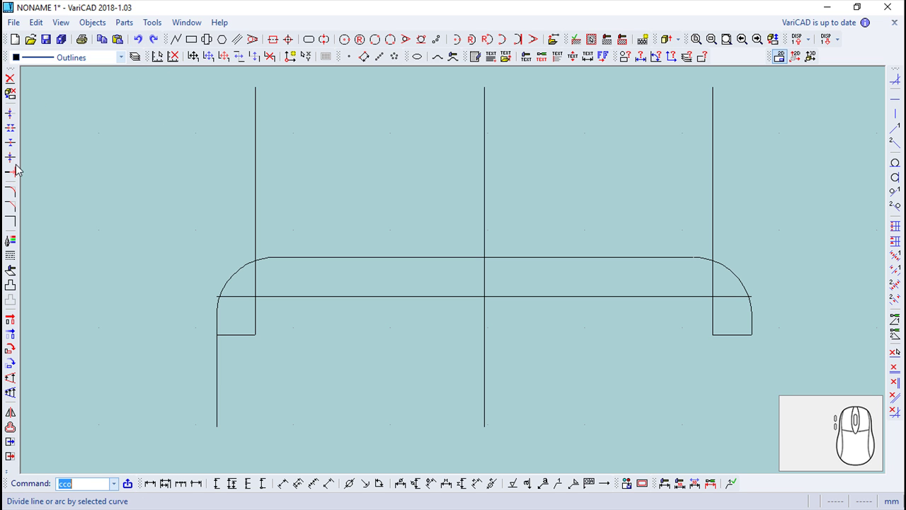
pyautogui.click(14, 145)
pyautogui.click(297, 53)
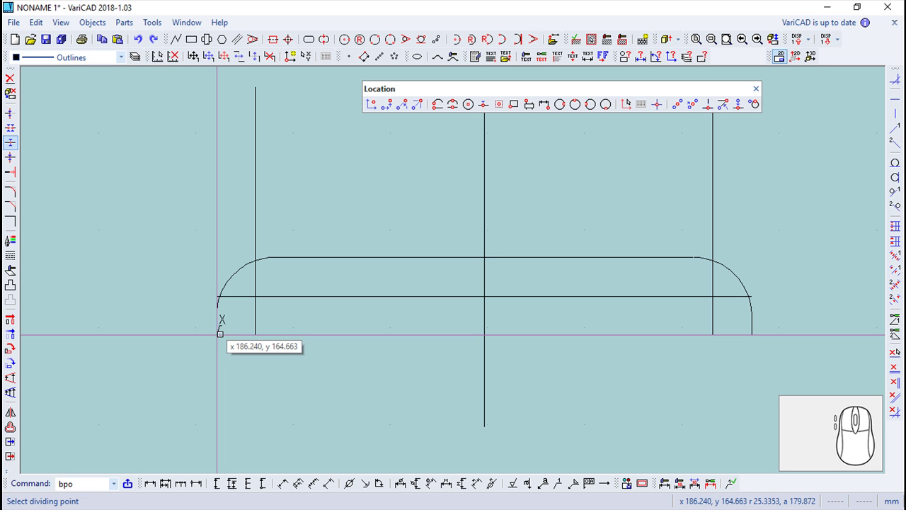
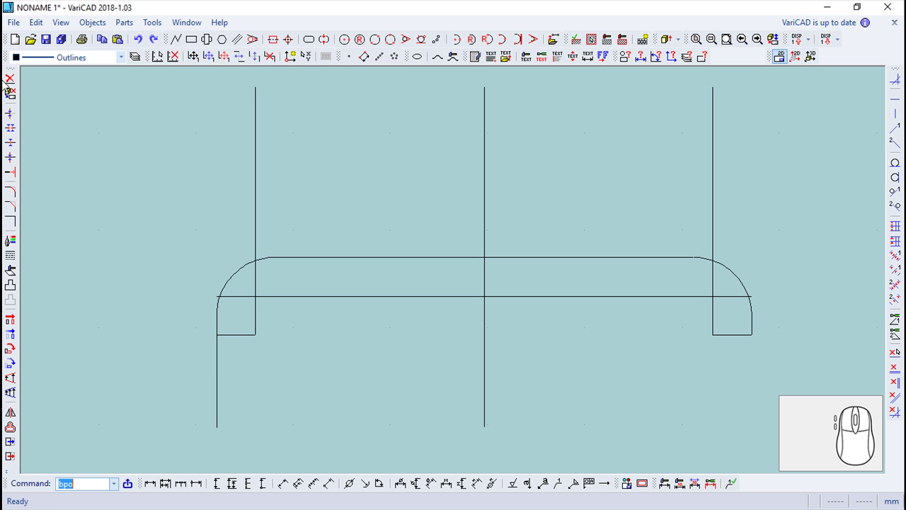
pyautogui.click(10, 81)
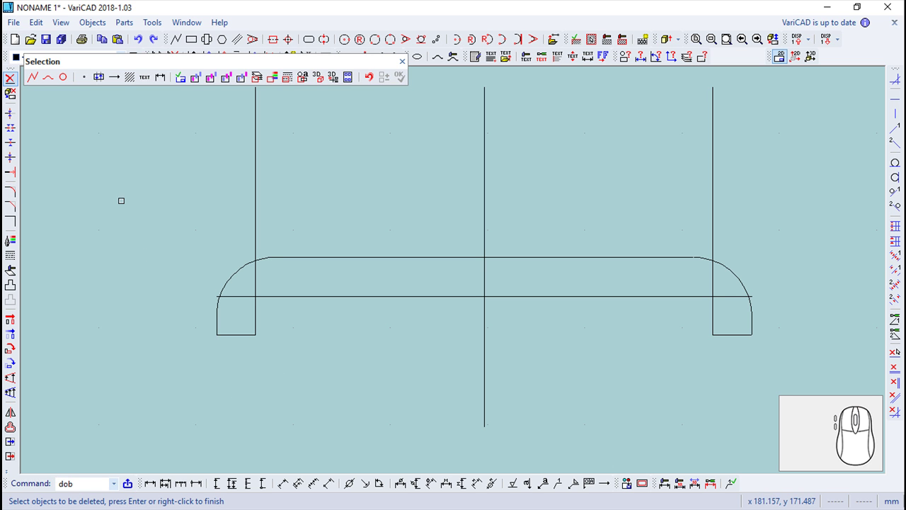
pyautogui.click(12, 198)
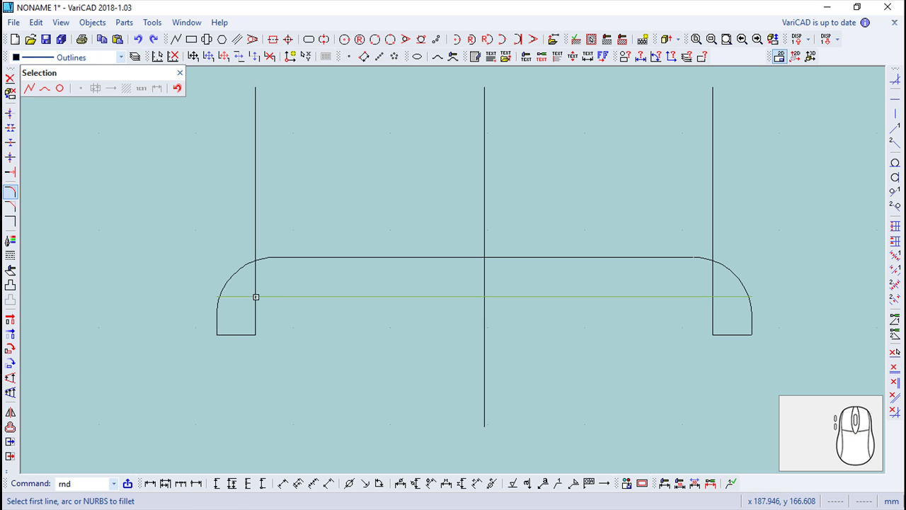
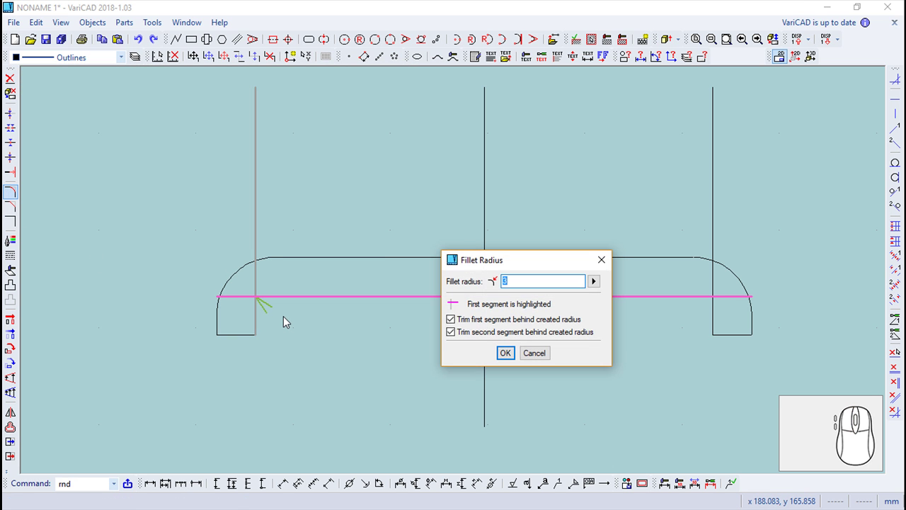
# Step: Fillet both inner corners with radius 1 and fit the profile in view
pyautogui.press('1')
pyautogui.press('Return')
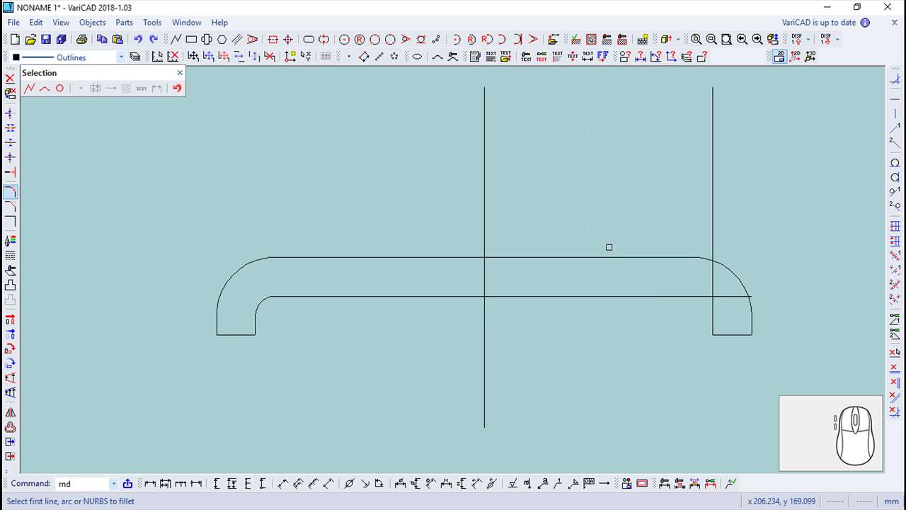
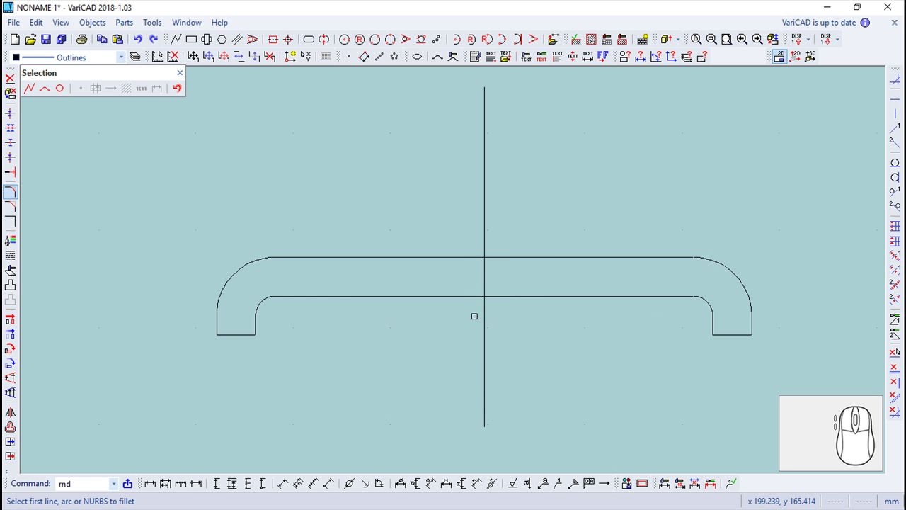
pyautogui.click(184, 74)
pyautogui.scroll(3)
pyautogui.middleClick(552, 145)
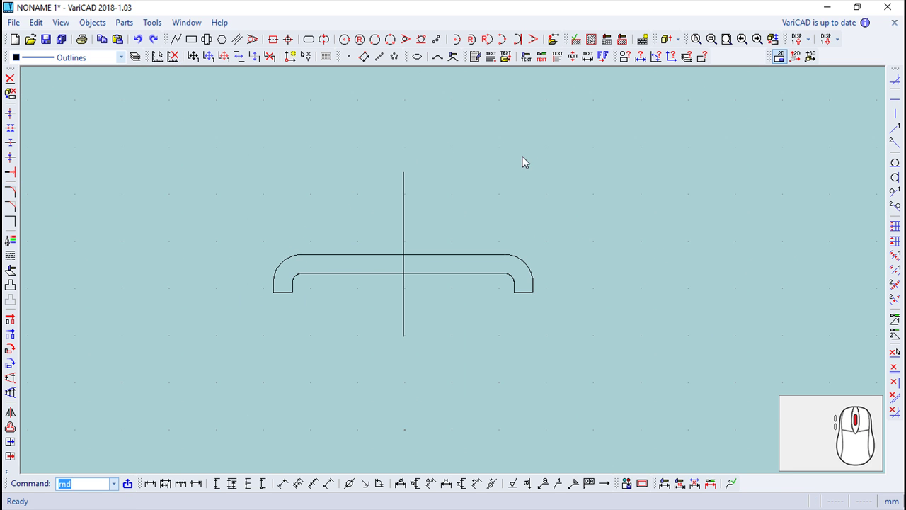
# Step: Extrude the C-shaped profile to a solid of height 5
pyautogui.click(672, 44)
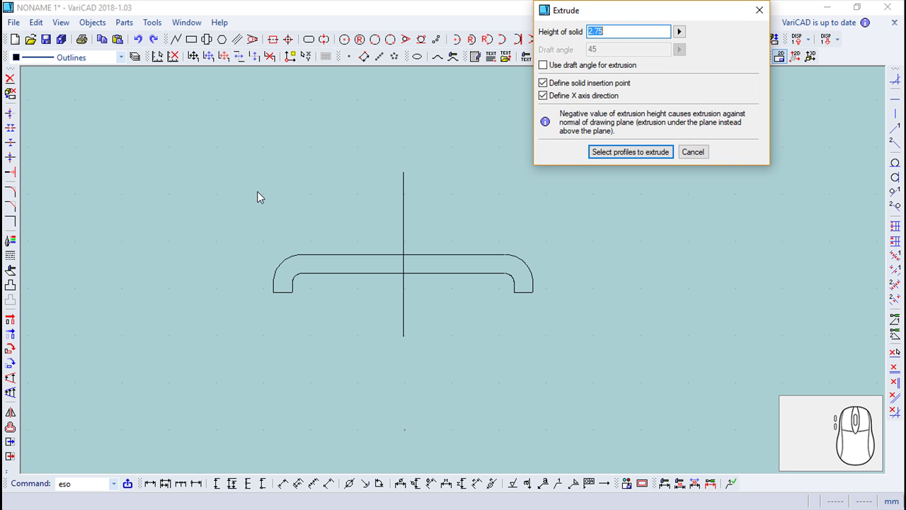
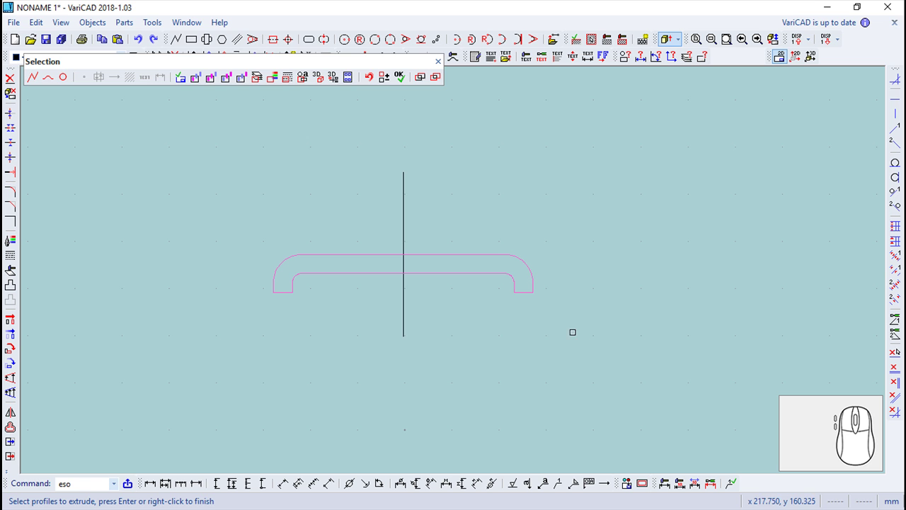
pyautogui.press('Return')
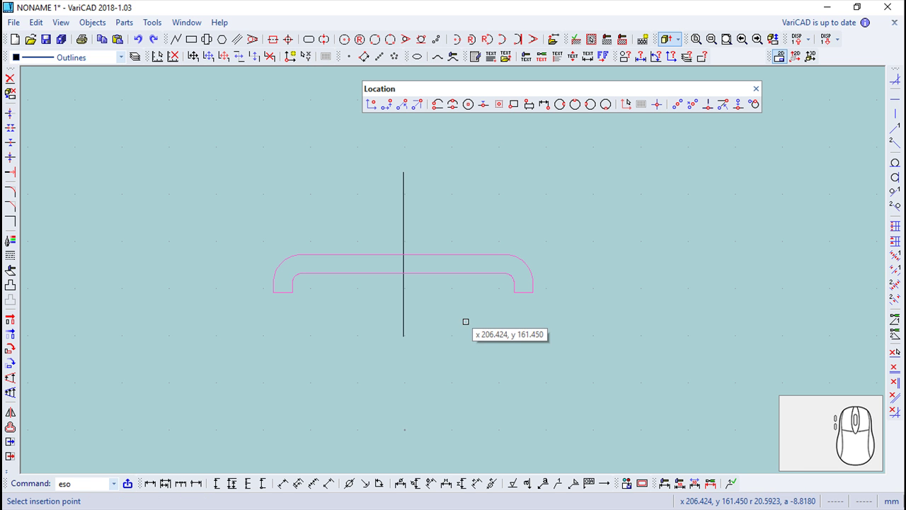
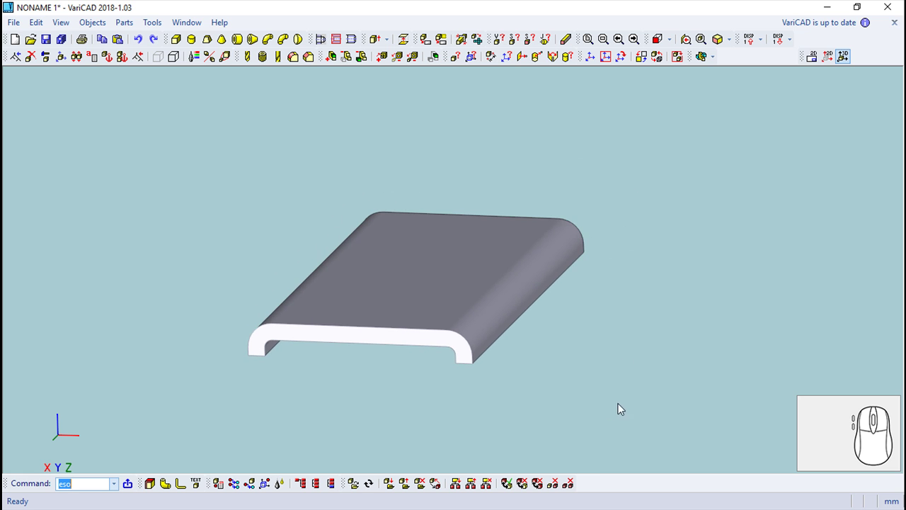
# Step: Rotate the 3D view around the extruded plate
pyautogui.moveTo(613, 395); pyautogui.dragTo(696, 295)
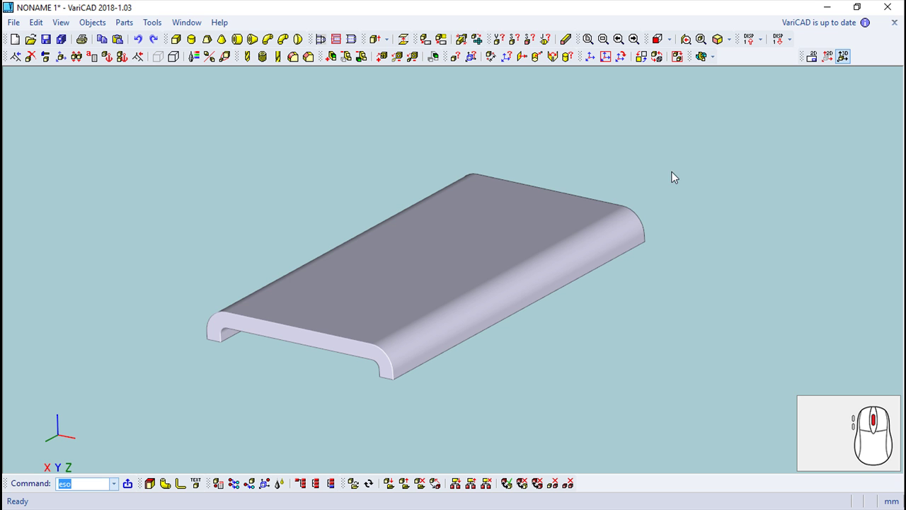
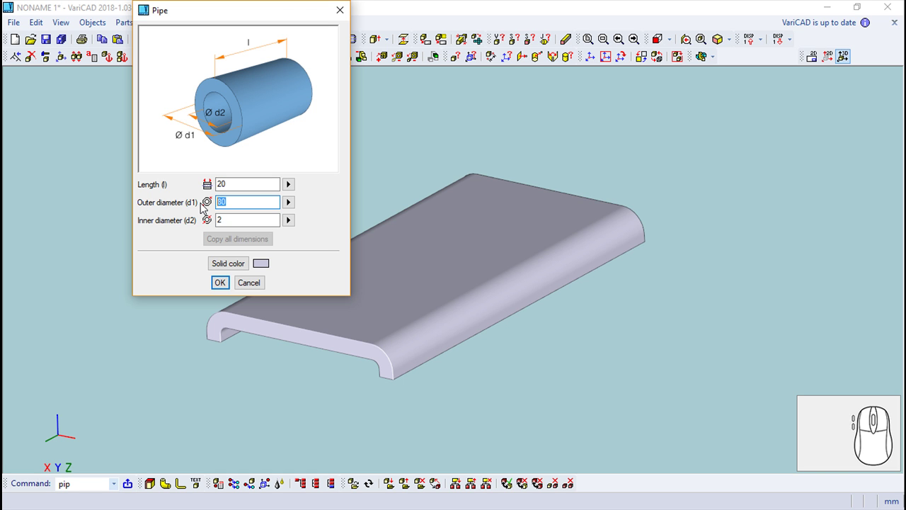
# Step: Set the pipe's outer diameter to 60
pyautogui.press('Delete')
pyautogui.press('6')
pyautogui.press('0')
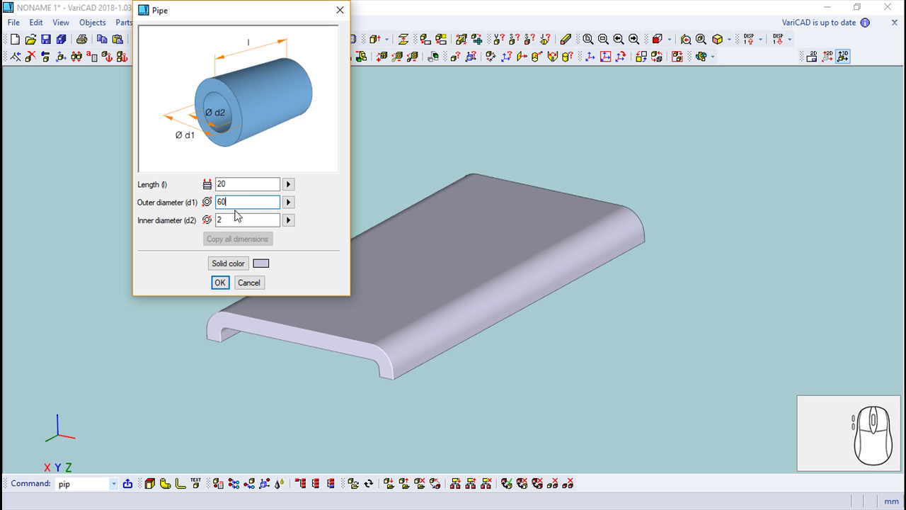
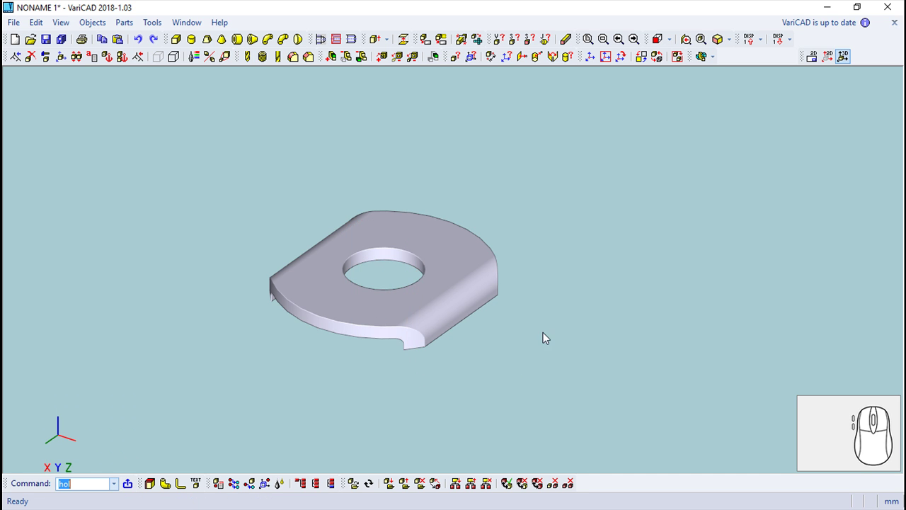
# Step: Recolour the spacer solid and confirm defining it as a part
pyautogui.moveTo(447, 405); pyautogui.dragTo(361, 403)
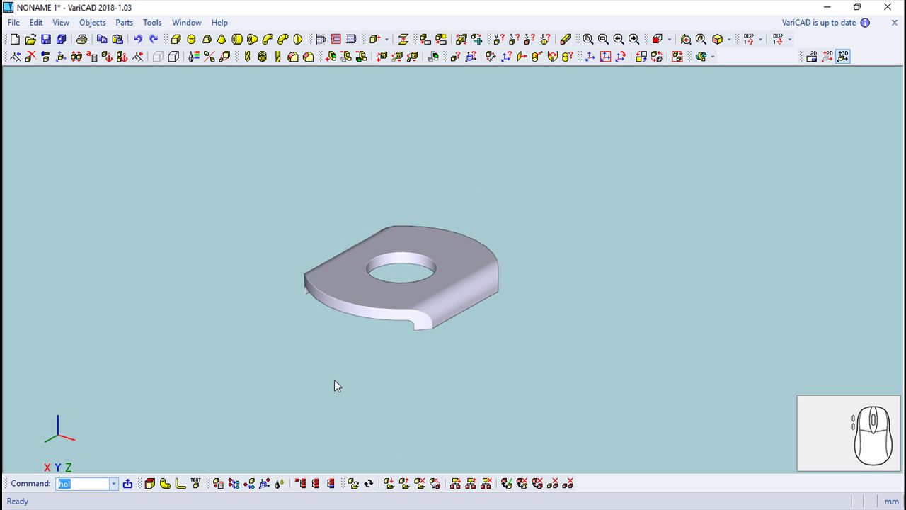
pyautogui.scroll(3)
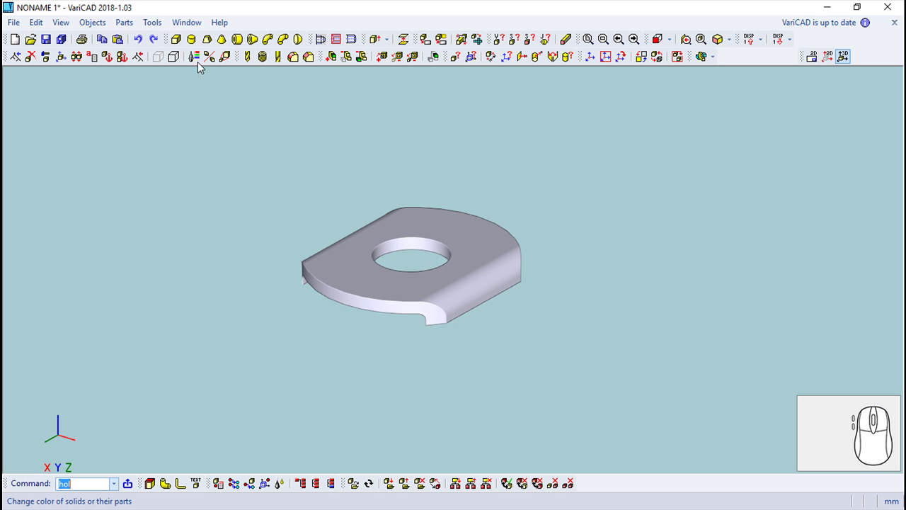
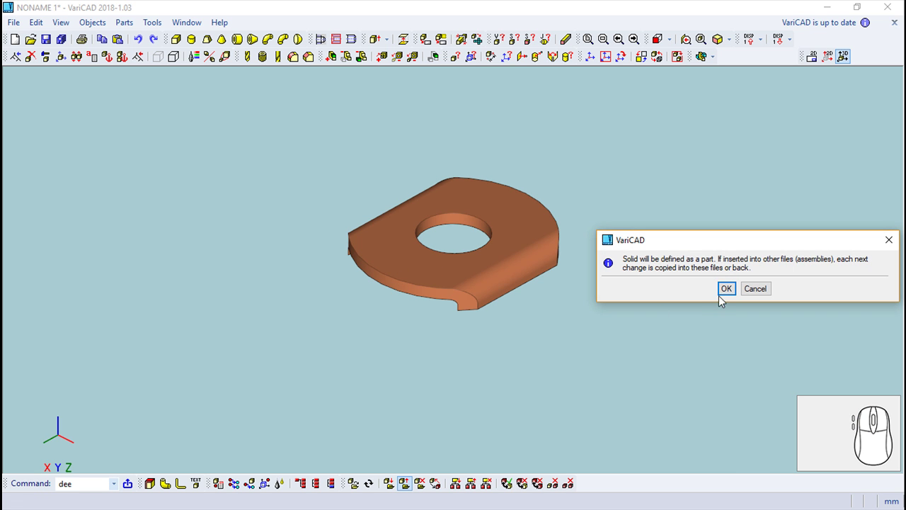
pyautogui.click(728, 297)
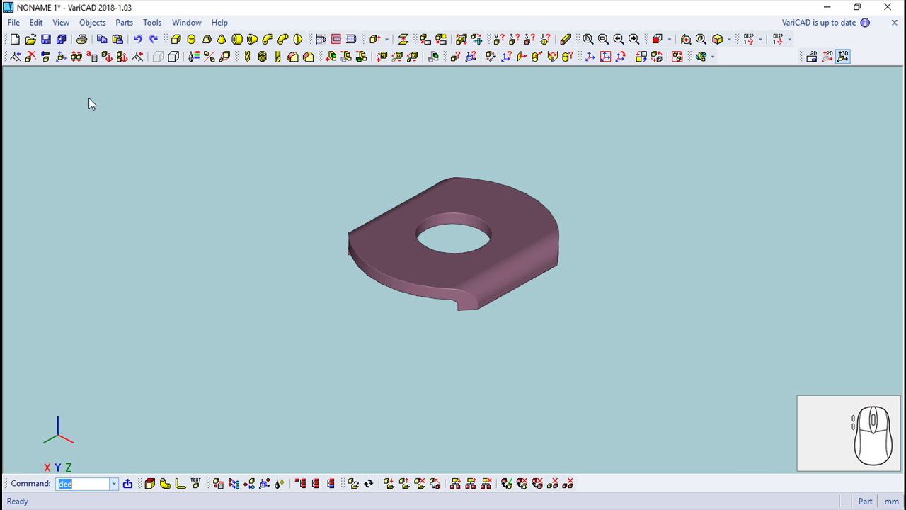
# Step: Save the model as spacer.dwb in the VariCAD_Clamp folder
pyautogui.click(16, 21)
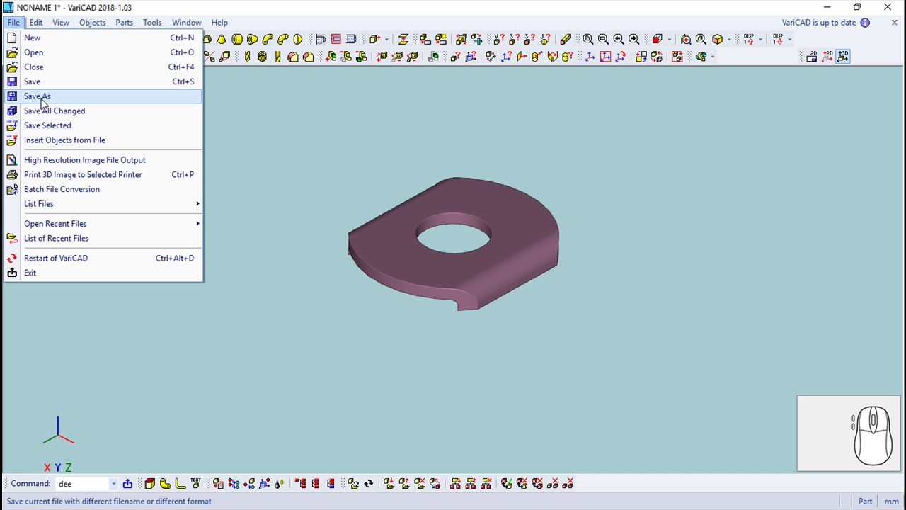
pyautogui.click(134, 178)
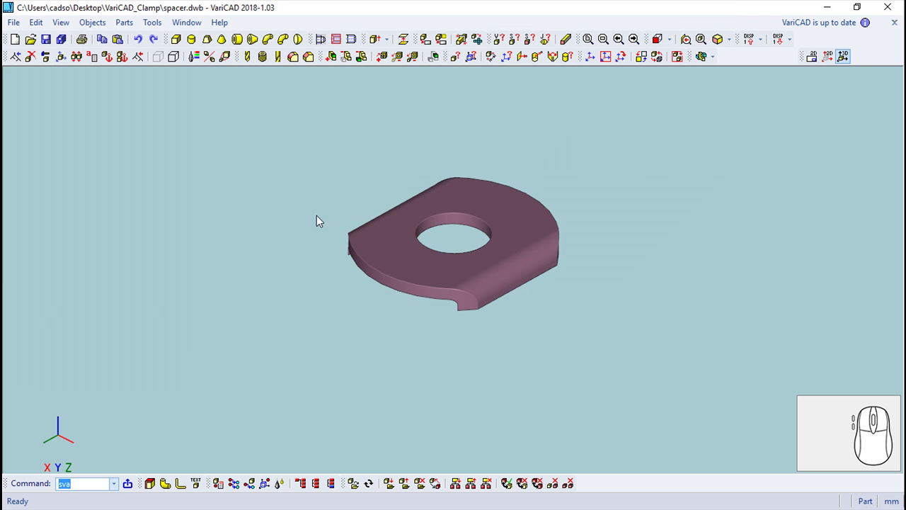
# Step: Add a sheet border, review the part attributes dialog, and return to the 3D window
pyautogui.rightClick(542, 352)
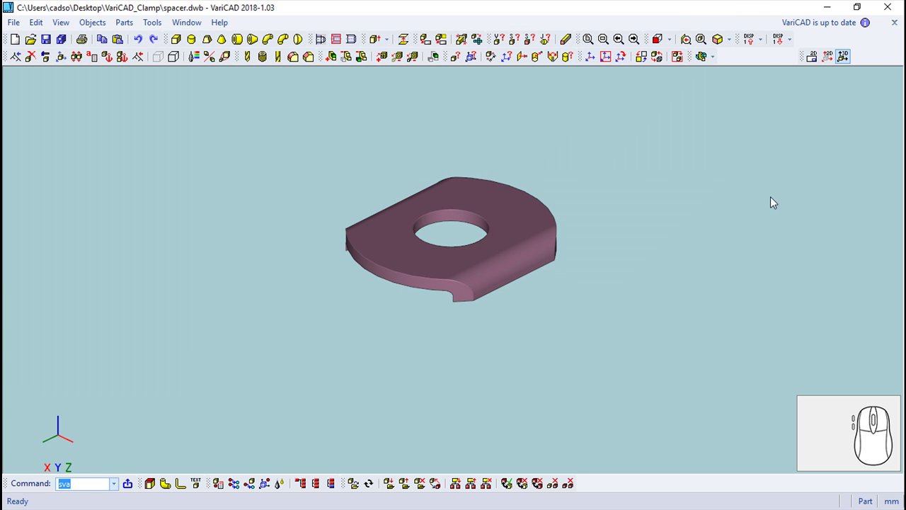
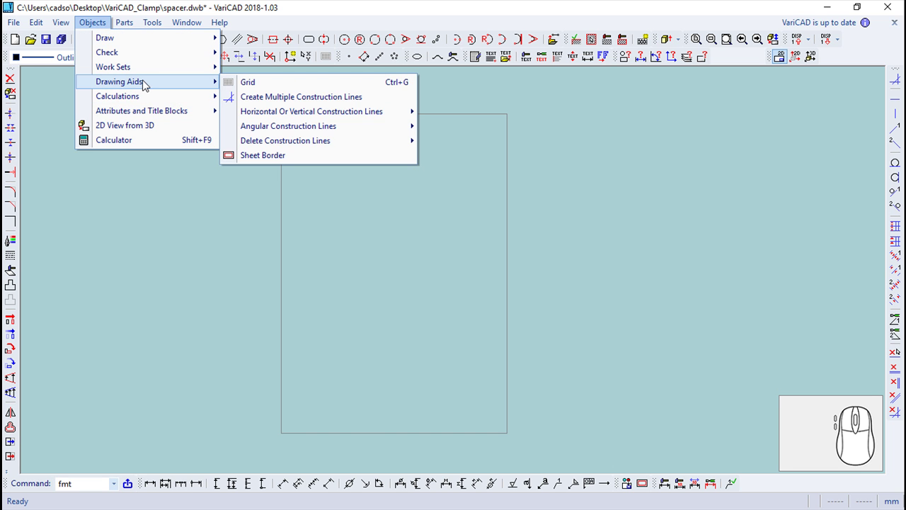
pyautogui.click(290, 161)
pyautogui.click(103, 30)
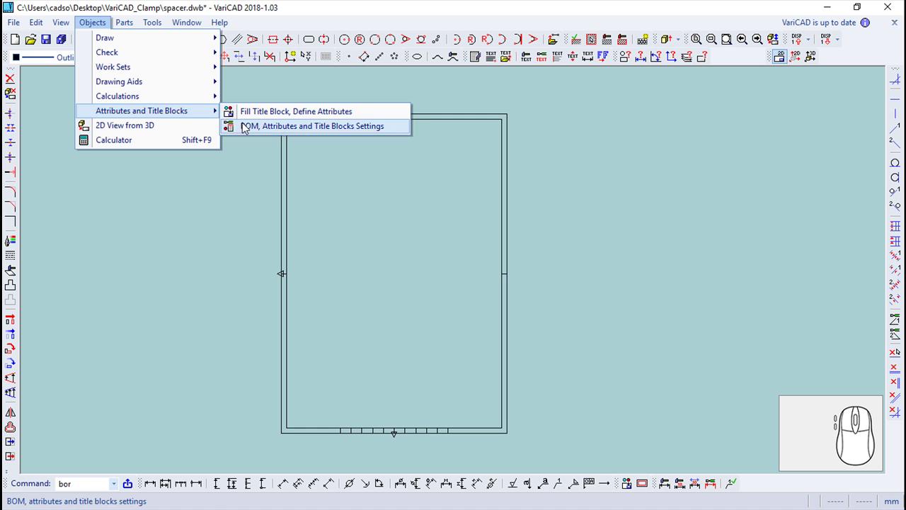
pyautogui.click(291, 112)
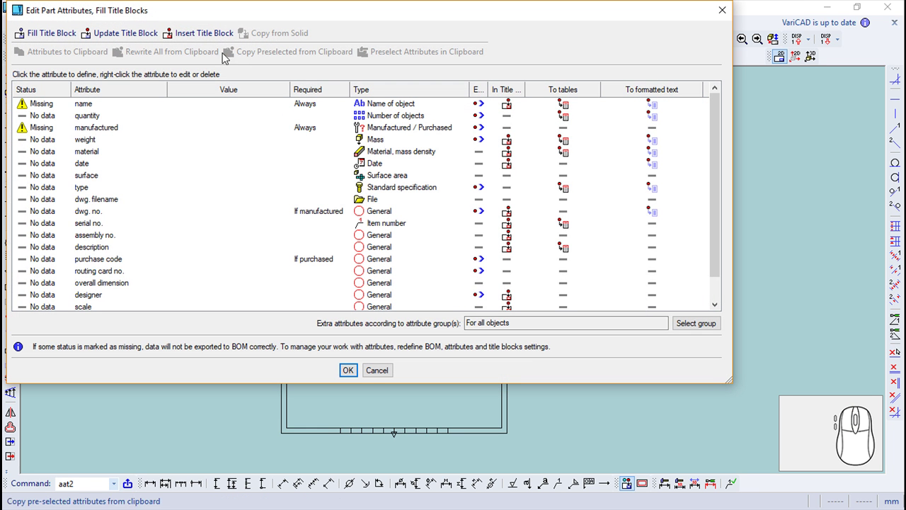
pyautogui.click(203, 33)
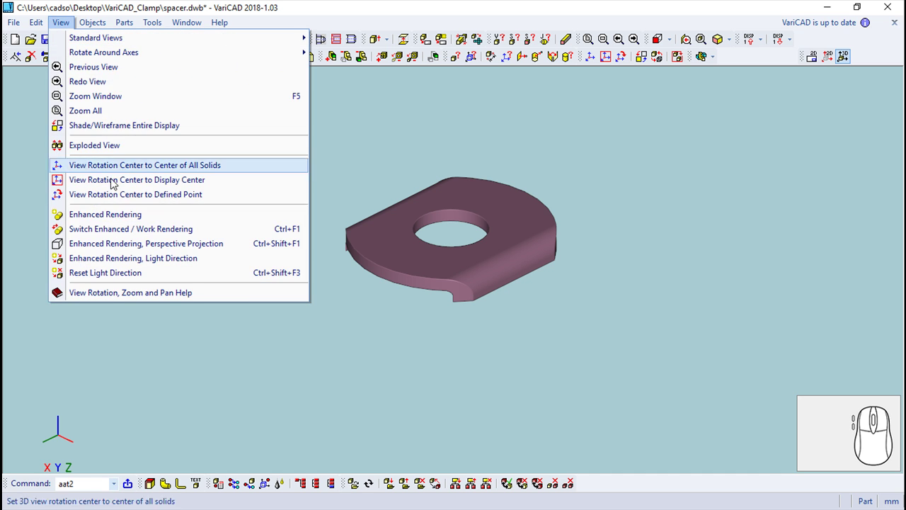
# Step: Create front, left and top 2D views with hidden edges drawn in their own line style
pyautogui.click(133, 250)
pyautogui.click(22, 160)
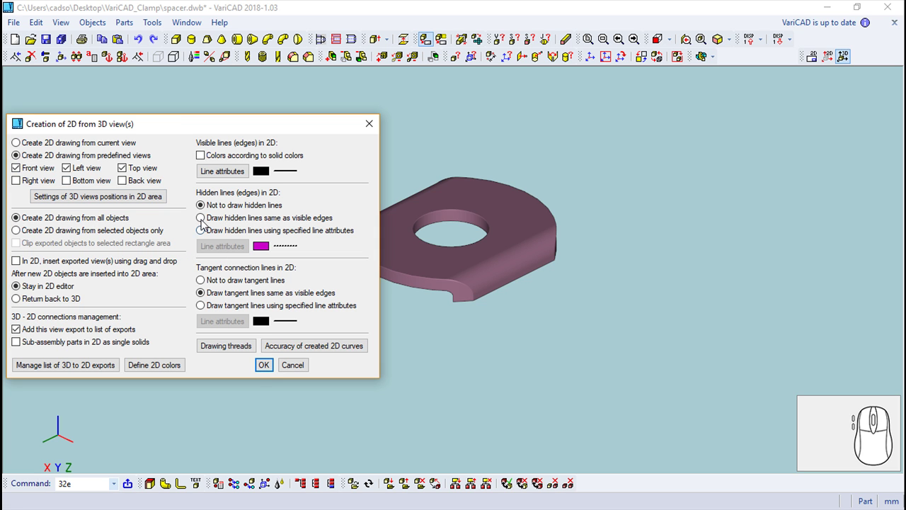
pyautogui.click(206, 223)
pyautogui.click(208, 234)
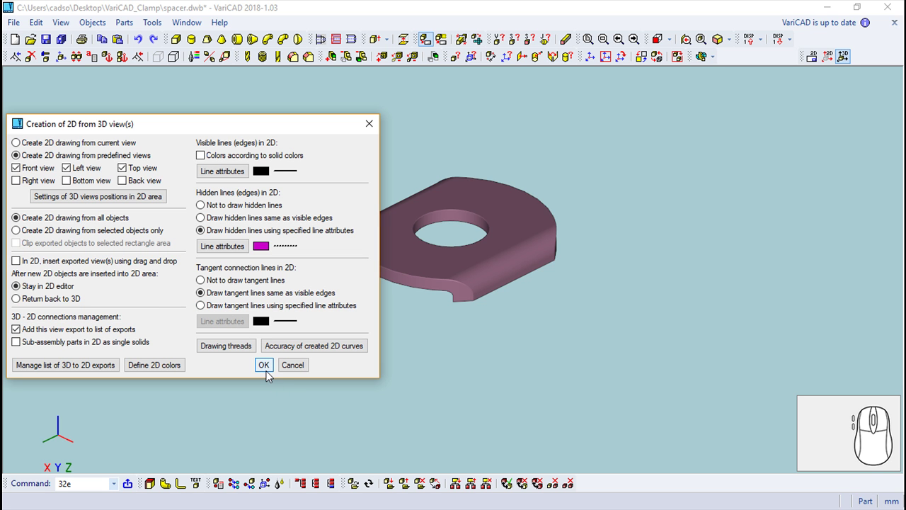
pyautogui.click(272, 368)
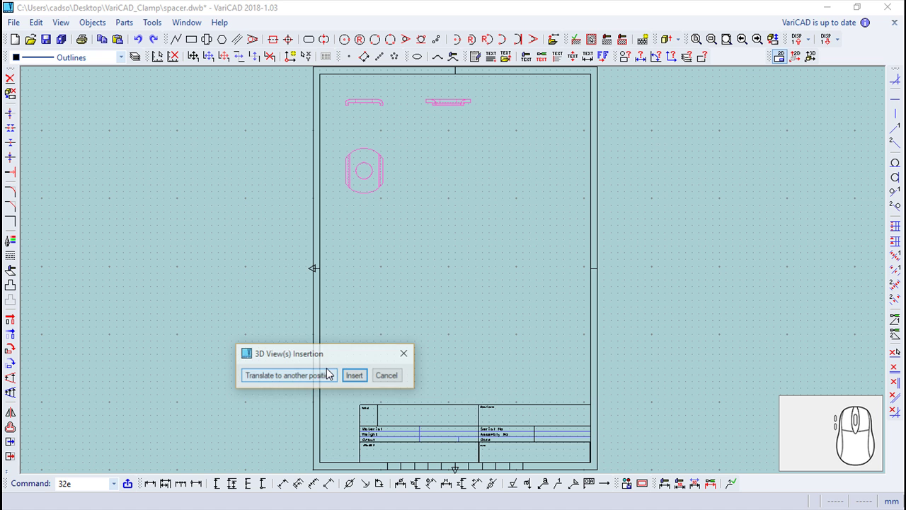
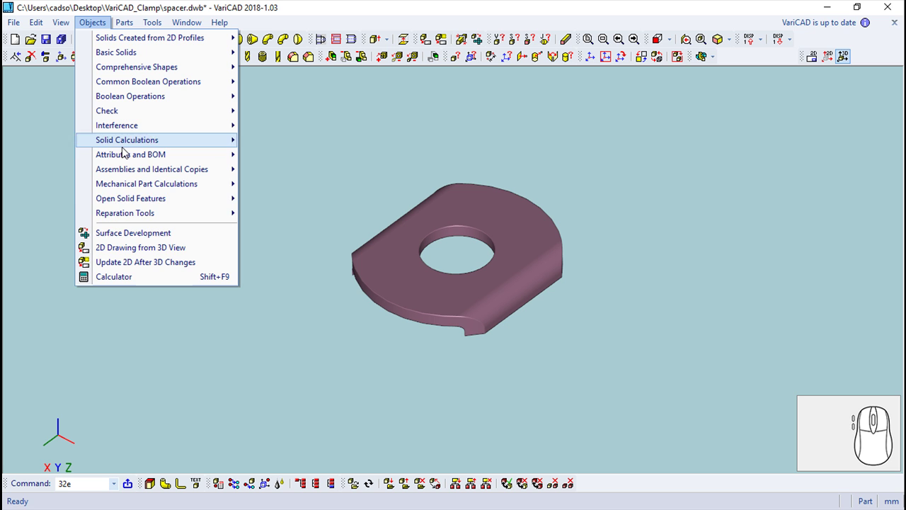
# Step: Create a 2D view from the current 3D orientation and insert it at the sheet's lower right
pyautogui.click(154, 250)
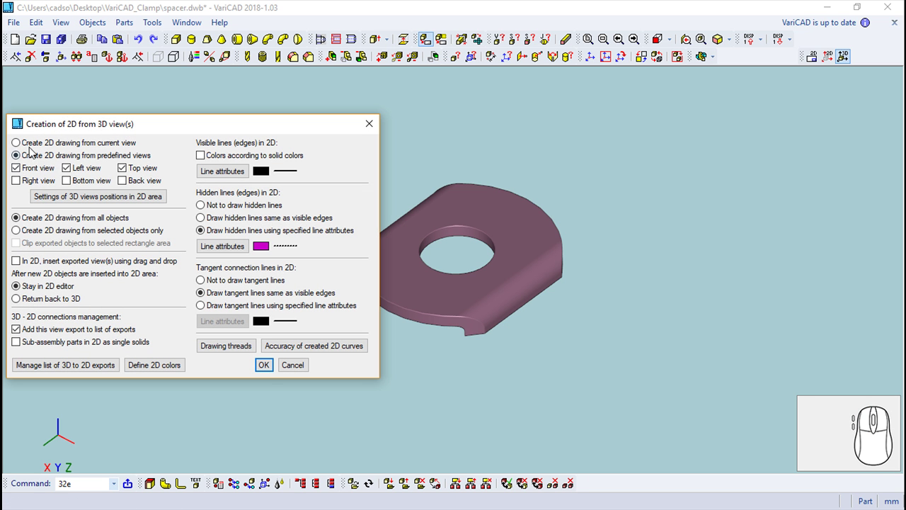
pyautogui.click(18, 150)
pyautogui.click(266, 369)
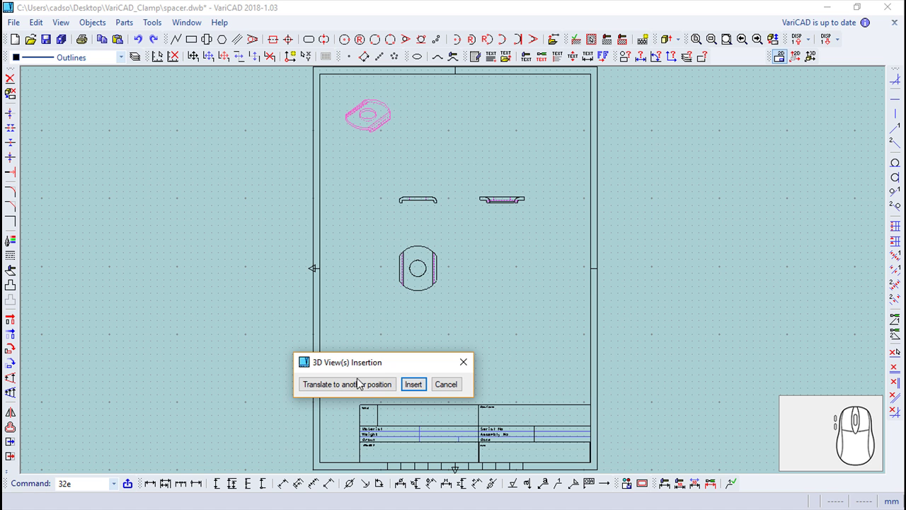
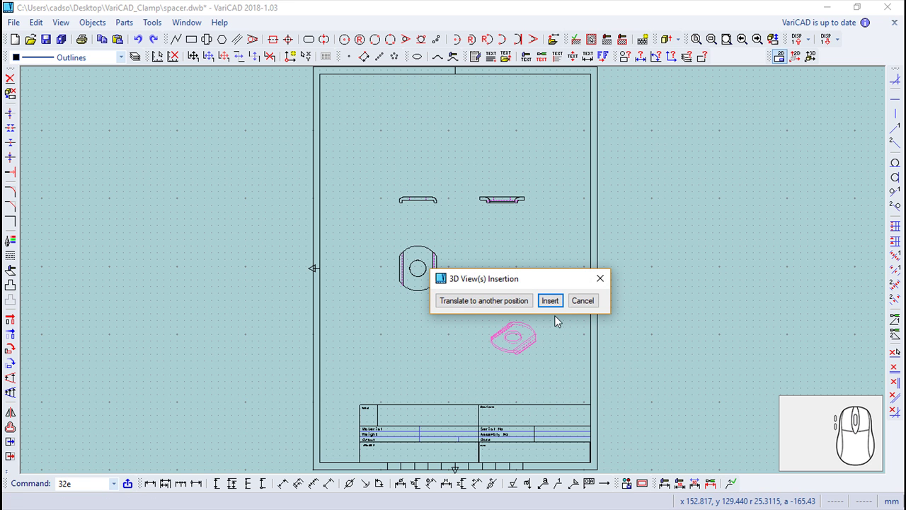
pyautogui.click(557, 303)
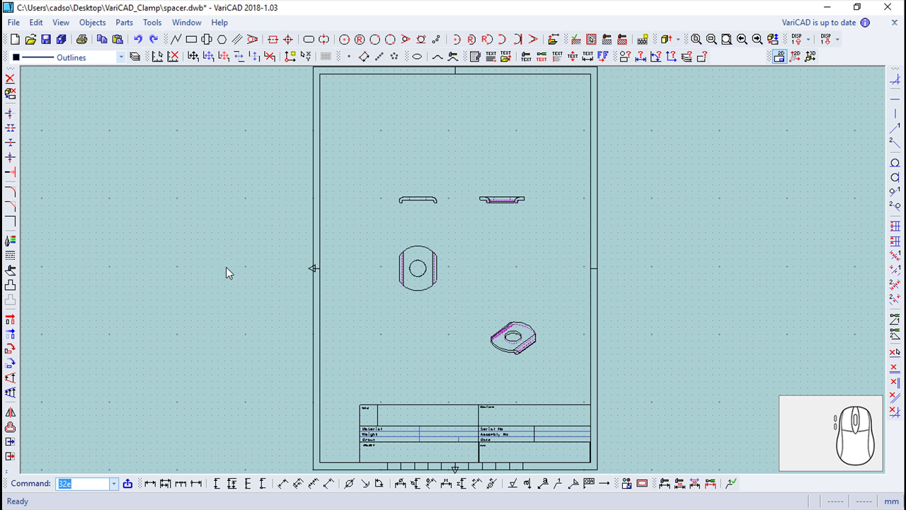
pyautogui.scroll(3)
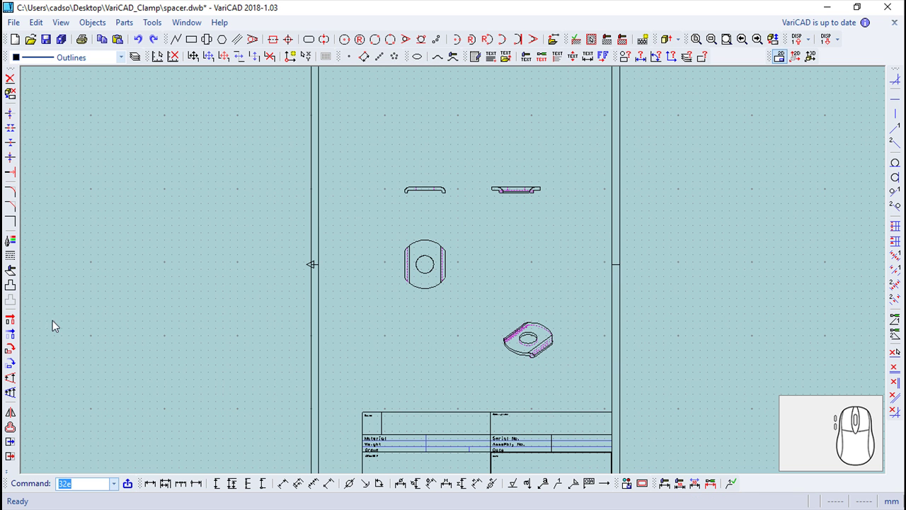
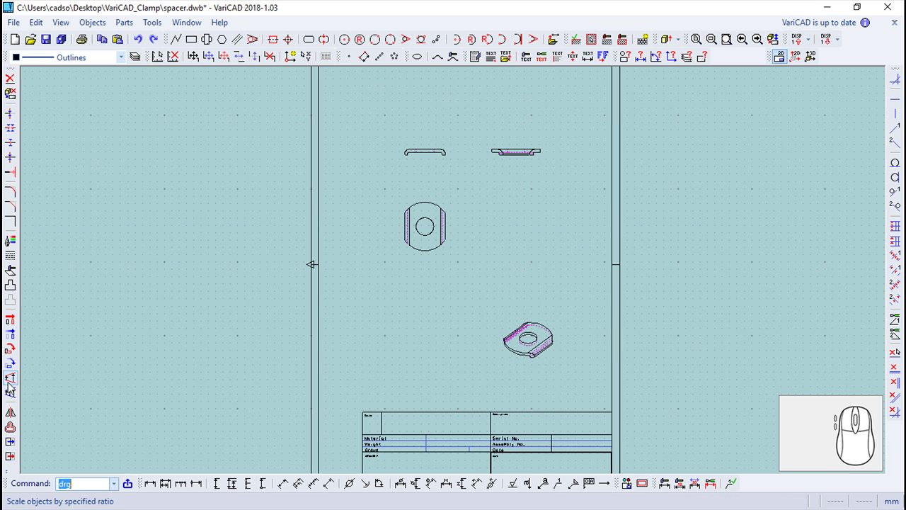
# Step: Scale the pictorial view by ratio 2 about its centre
pyautogui.click(16, 384)
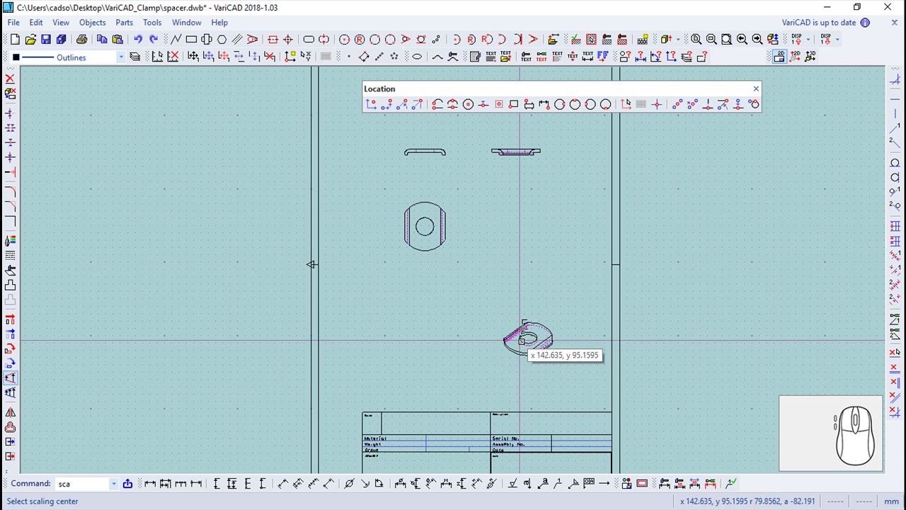
pyautogui.click(532, 346)
pyautogui.press('2')
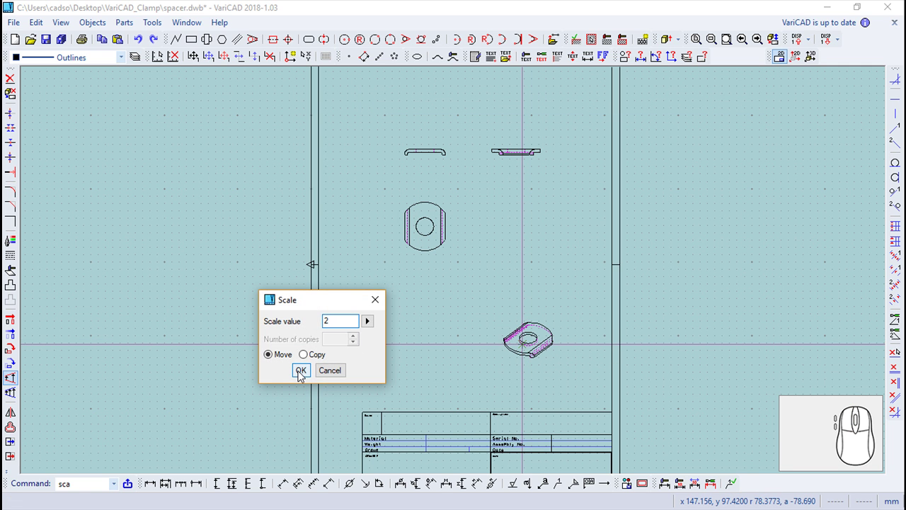
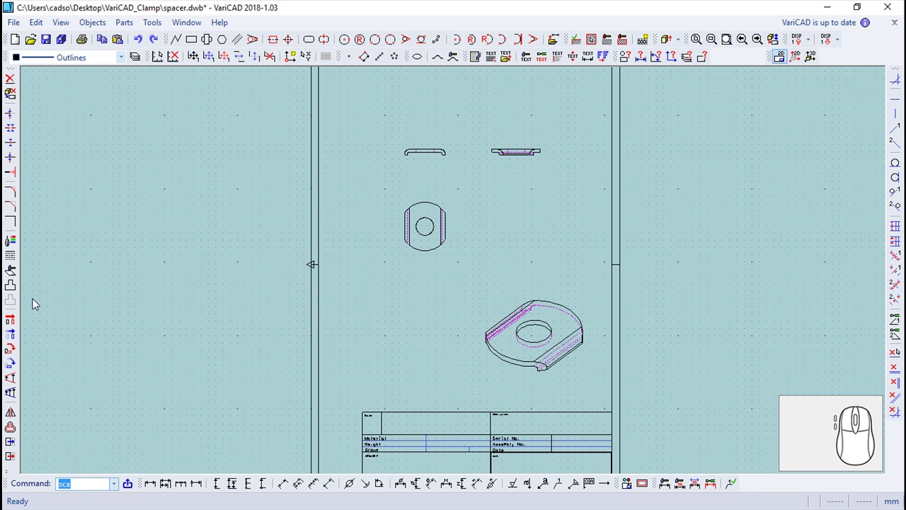
# Step: Reposition the enlarged view and place the text label 'Scale 2:1' beneath it
pyautogui.click(17, 338)
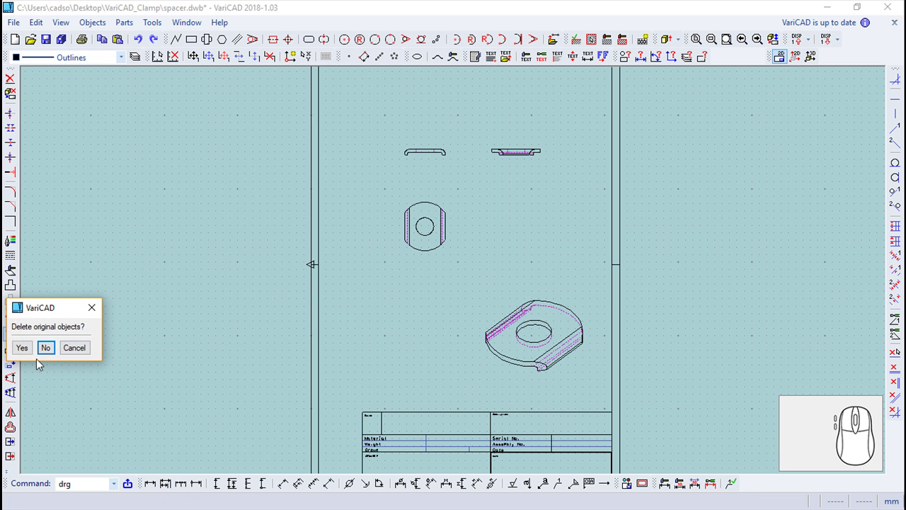
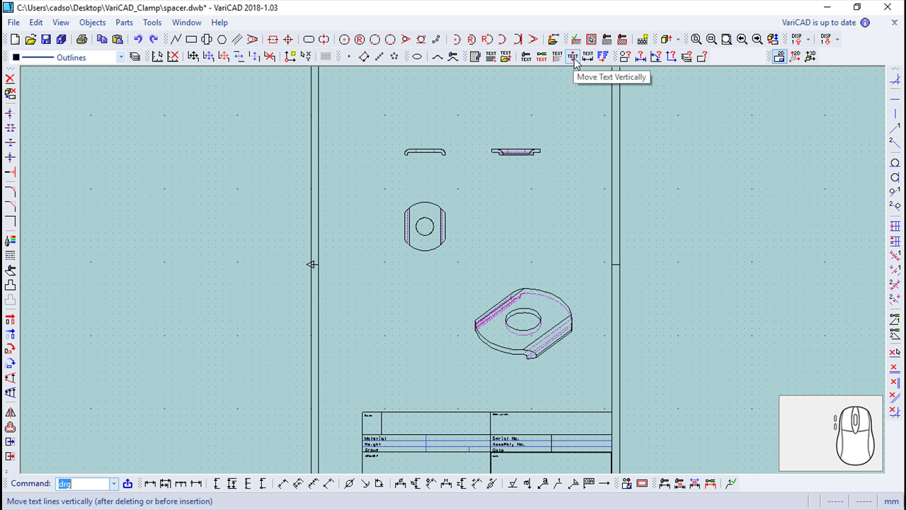
pyautogui.click(494, 58)
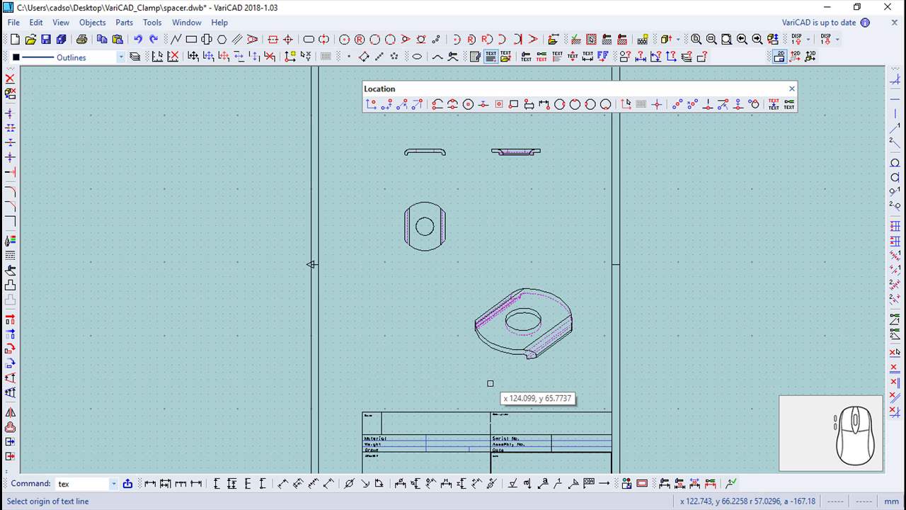
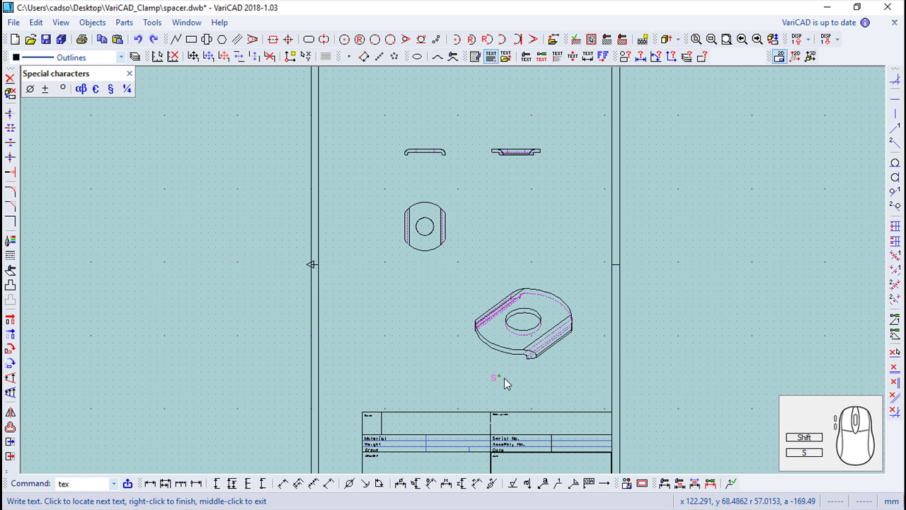
pyautogui.press('space')
pyautogui.press('2')
pyautogui.press('shift+.')
pyautogui.press('1')
pyautogui.press('Return')
pyautogui.press('Escape')
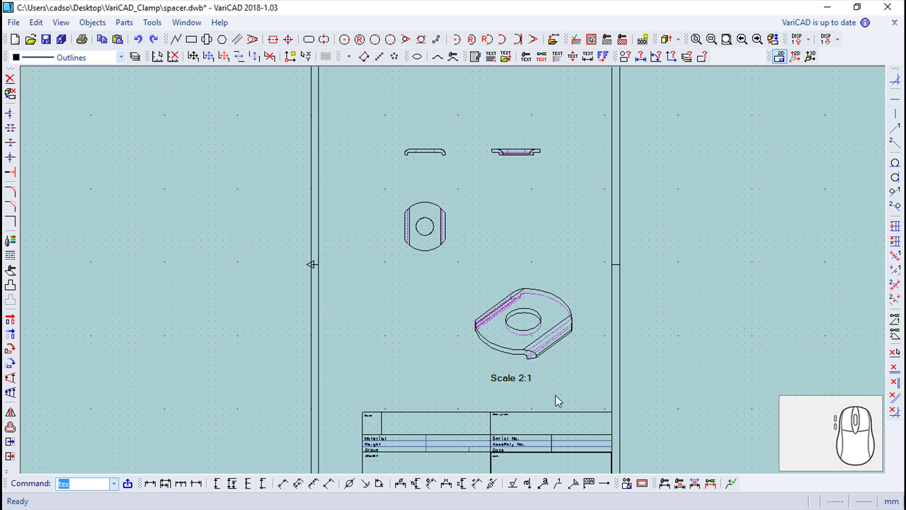
# Step: Zoom in on the sheet to prepare for dimensioning the views
pyautogui.scroll(3)
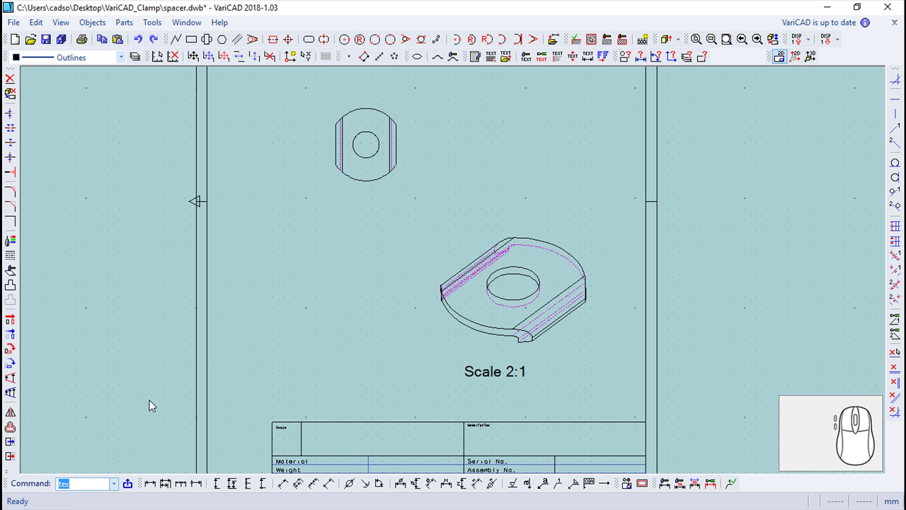
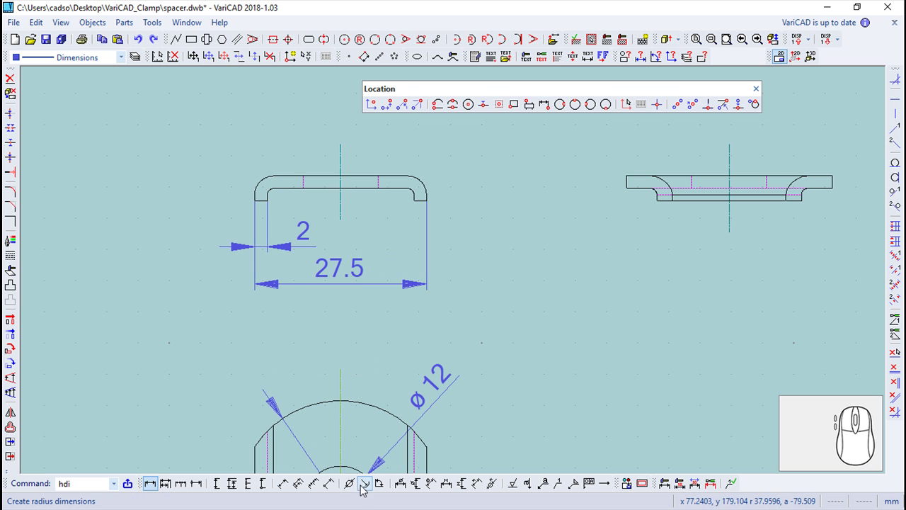
# Step: Add a radius dimension on the outer arc with its text changed to R 3
pyautogui.click(367, 488)
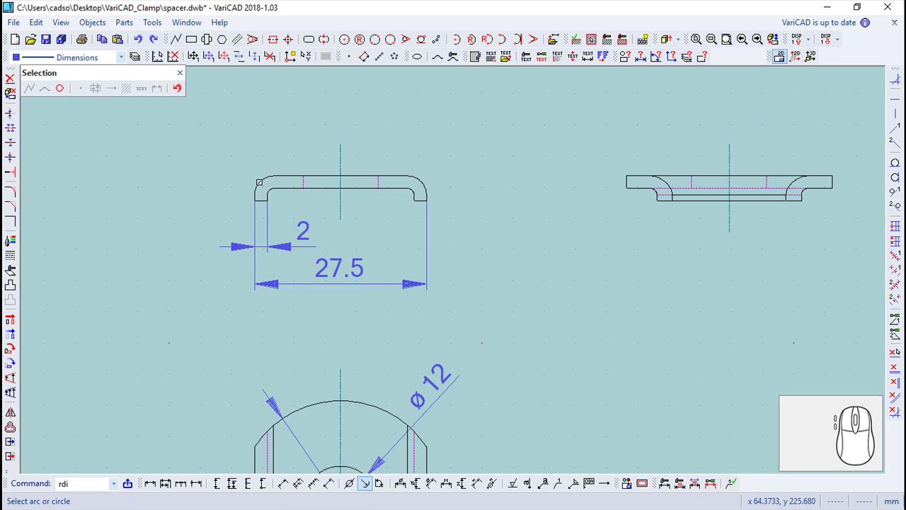
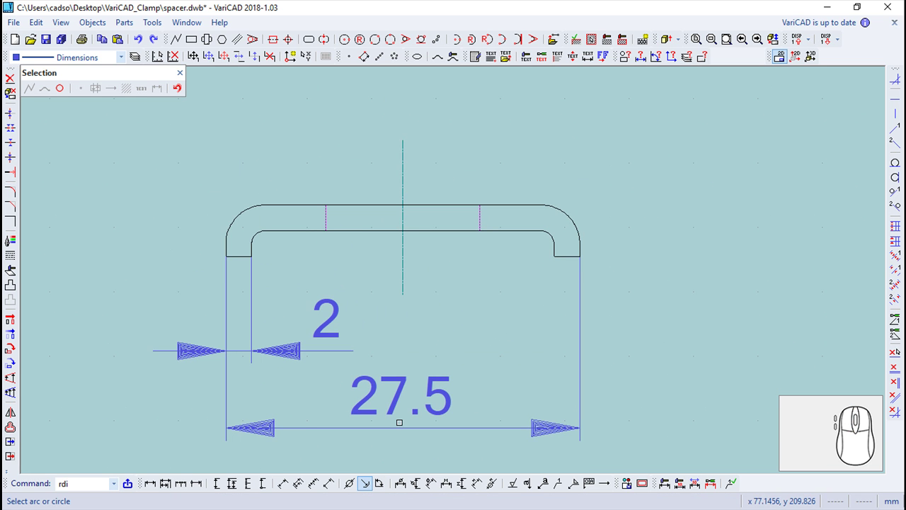
pyautogui.press('Escape')
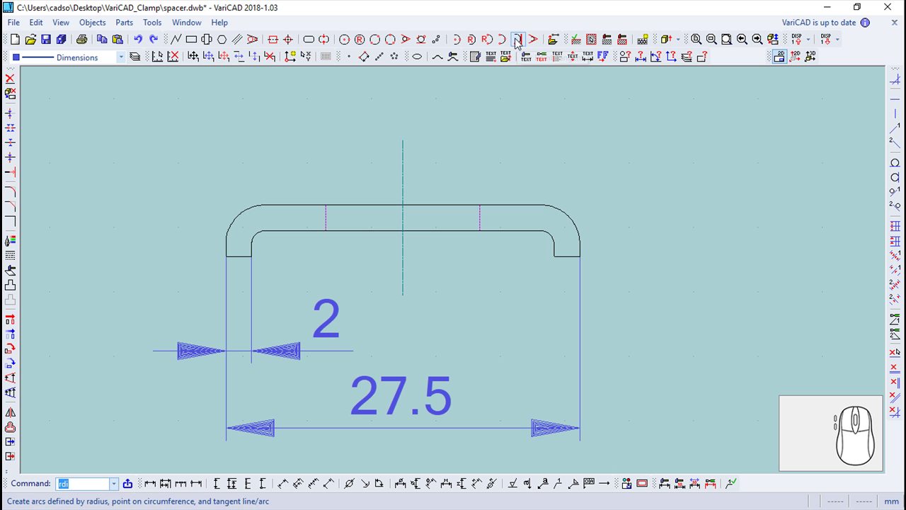
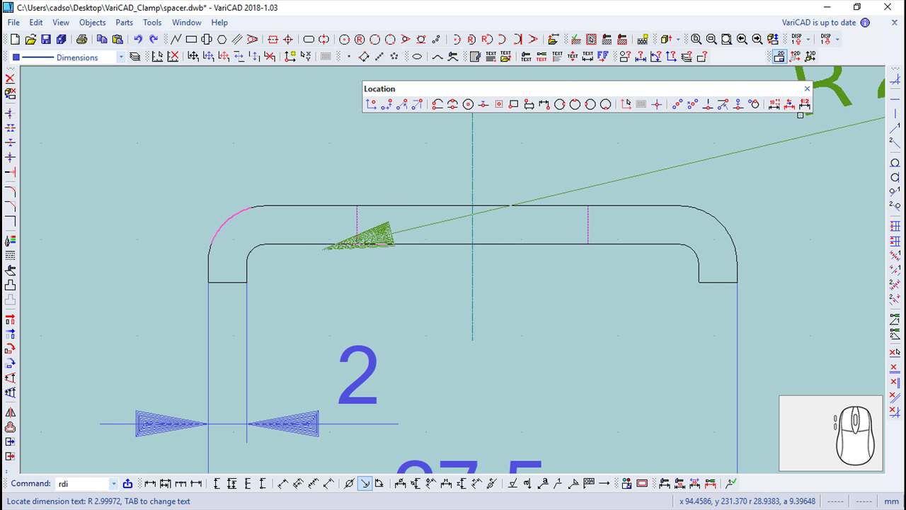
pyautogui.click(807, 106)
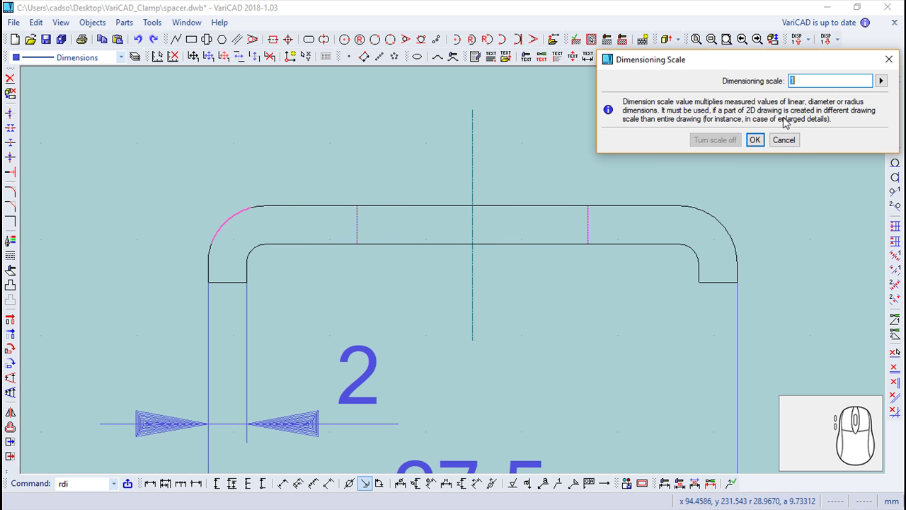
pyautogui.click(787, 148)
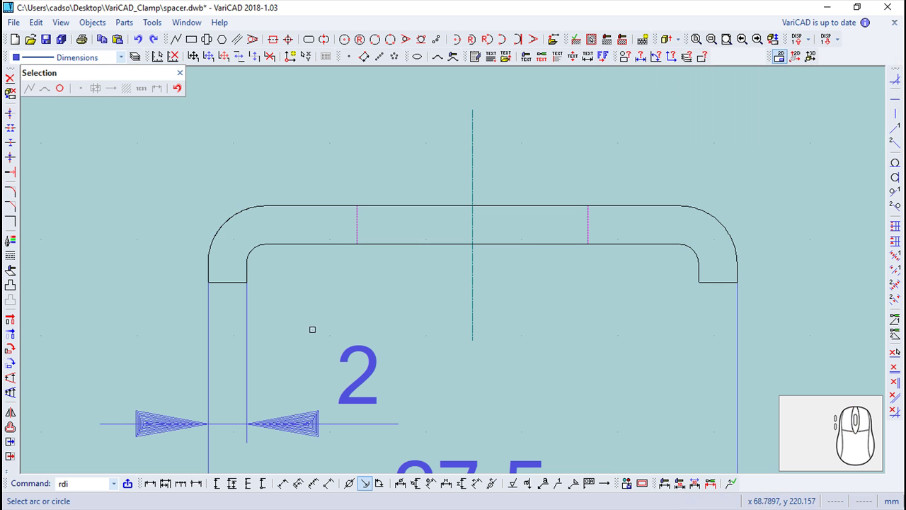
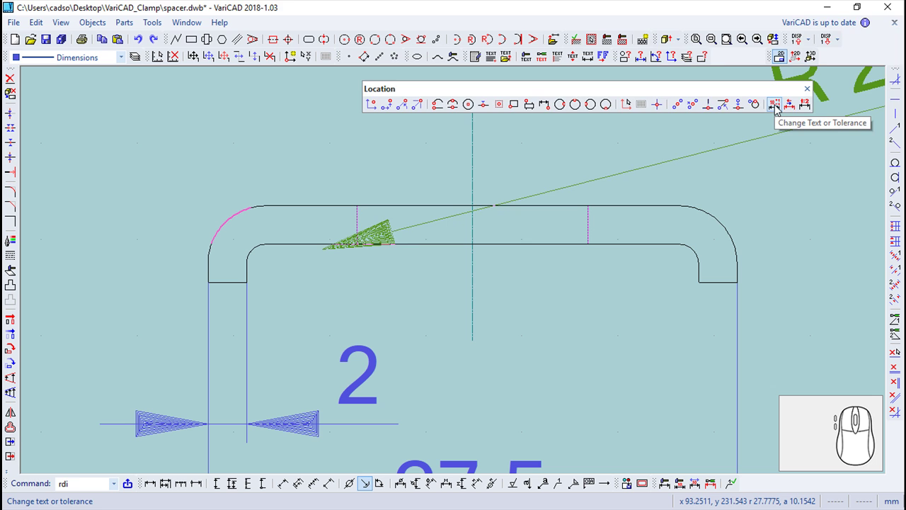
pyautogui.click(779, 106)
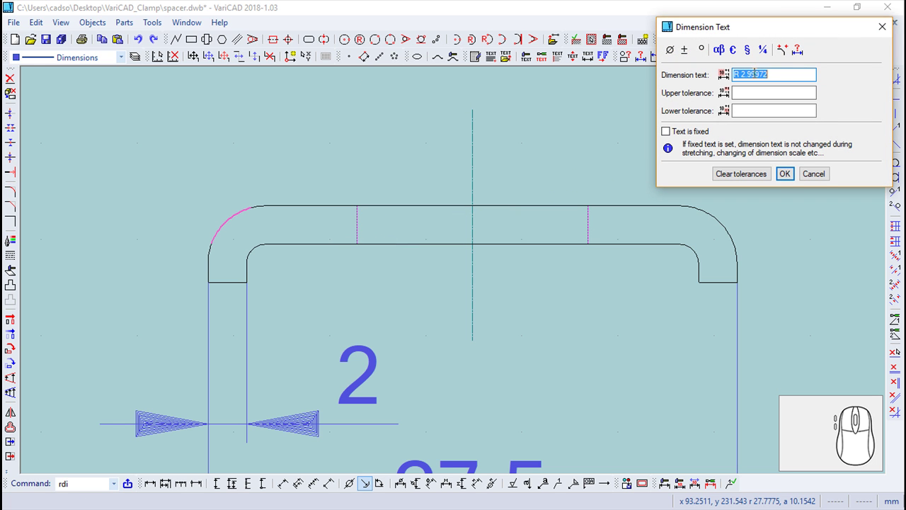
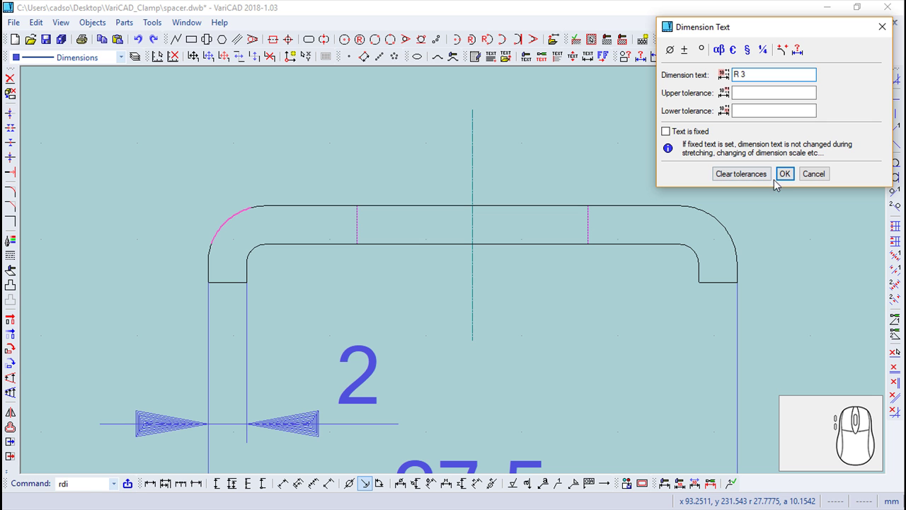
pyautogui.click(794, 171)
pyautogui.scroll(3)
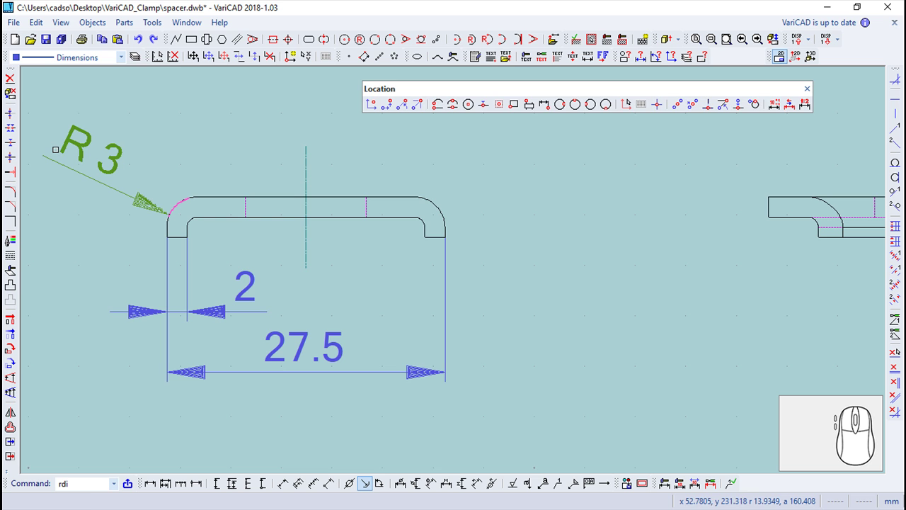
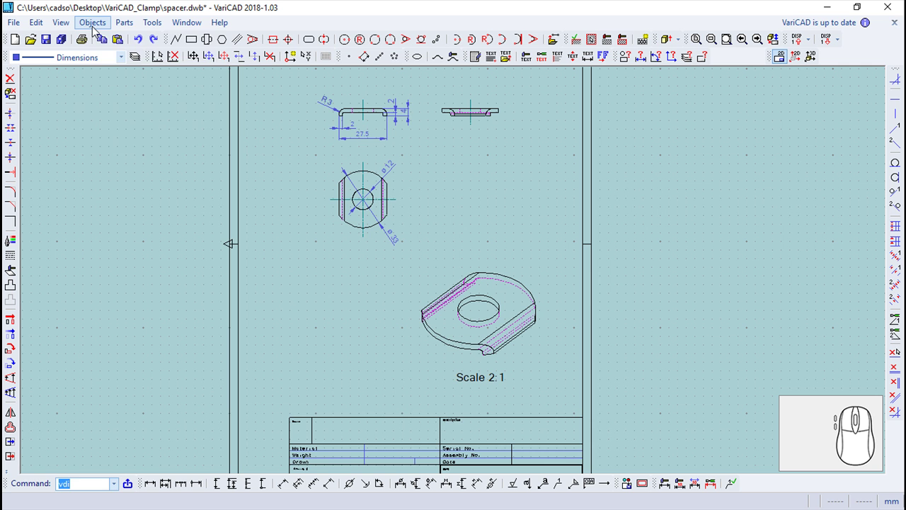
# Step: Fill the part attributes with name Spacer, quantity 1, manufactured and weight 0.0114
pyautogui.click(96, 33)
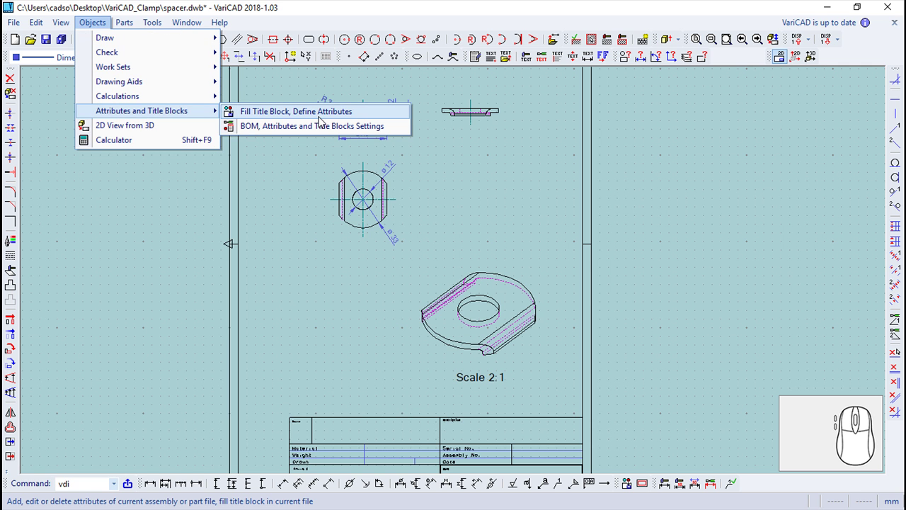
pyautogui.click(323, 115)
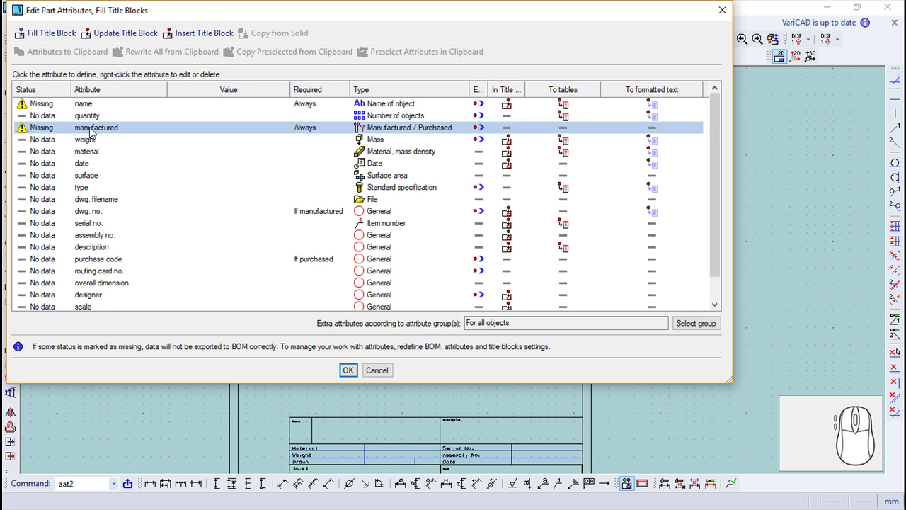
pyautogui.moveTo(87, 105); pyautogui.dragTo(91, 76)
pyautogui.press('Return')
pyautogui.press('Return')
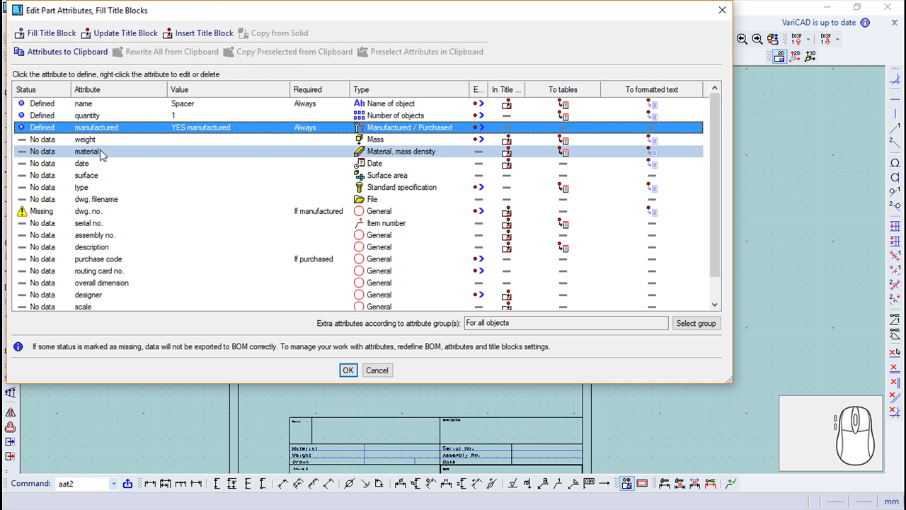
pyautogui.moveTo(96, 147); pyautogui.dragTo(142, 72)
# Step: Set the part material to Aço Inoxidável from the predefined materials list
pyautogui.click(120, 75)
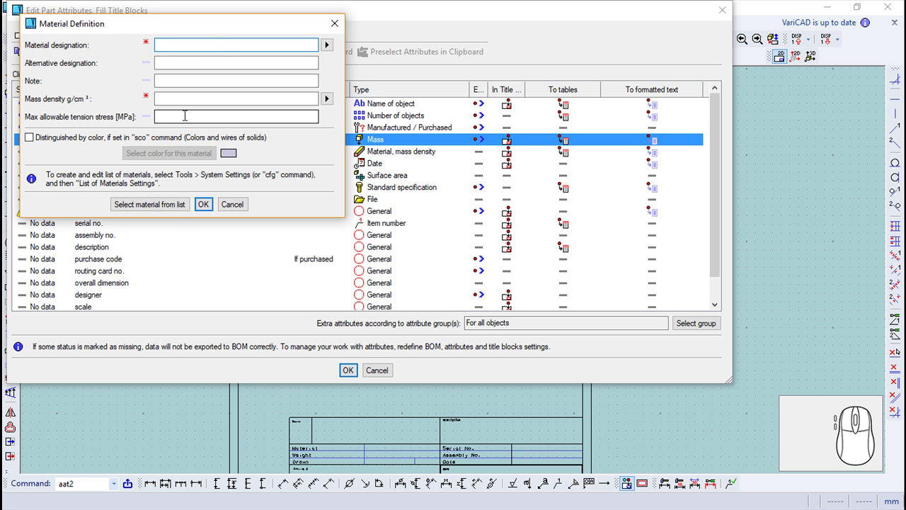
pyautogui.click(179, 211)
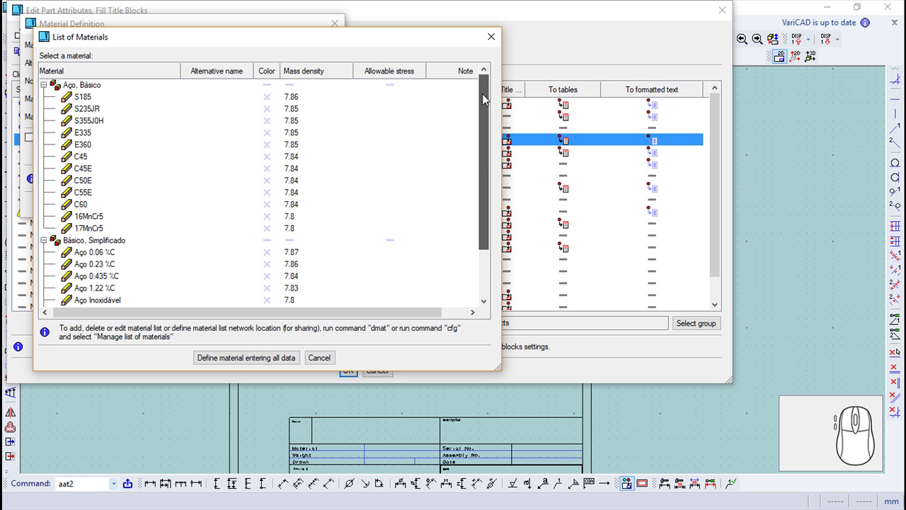
pyautogui.click(120, 242)
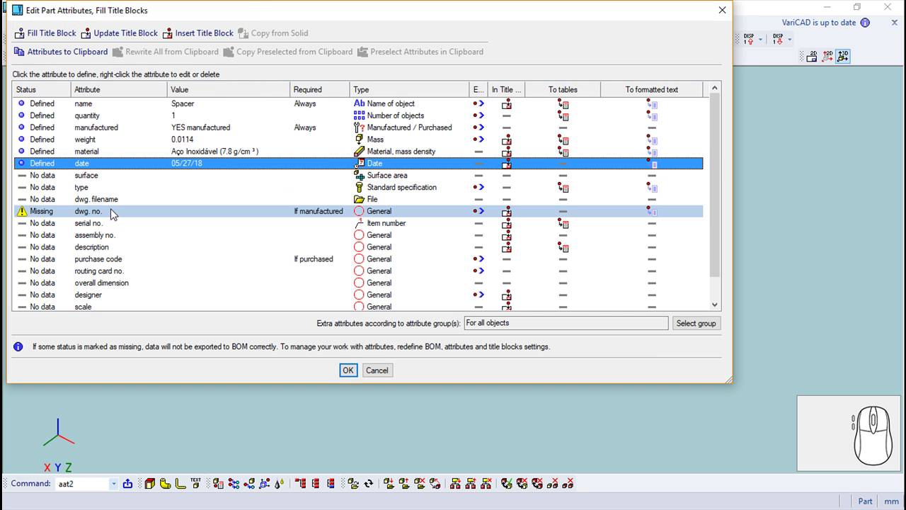
# Step: Set drawing number 2, serial number 4 and assembly Clamp in the part attributes
pyautogui.moveTo(94, 215); pyautogui.dragTo(80, 80)
pyautogui.press('2')
pyautogui.press('Return')
pyautogui.press('4')
pyautogui.press('Return')
pyautogui.press('Return')
# Step: Enter the description ø 33 x 4 mm for the spacer
pyautogui.press('space')
pyautogui.press('3')
pyautogui.press('space')
pyautogui.press('space')
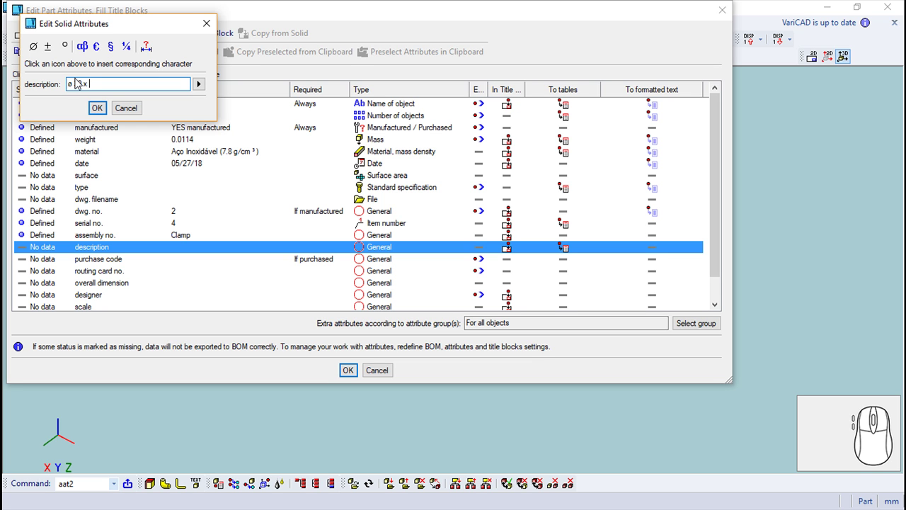
pyautogui.press('4')
pyautogui.press('space')
pyautogui.press('m')
pyautogui.press('Return')
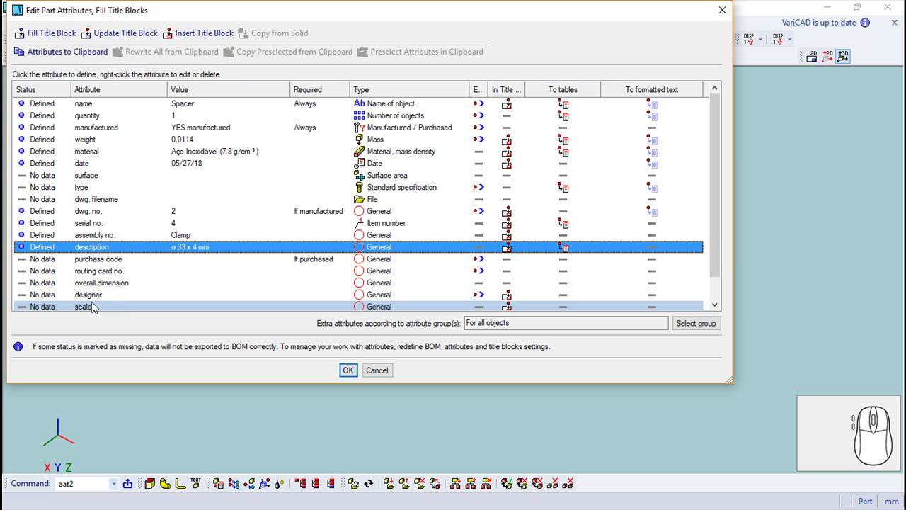
# Step: Set the designer CADsoft and scale 1:1, completing the attributes
pyautogui.moveTo(96, 303); pyautogui.dragTo(71, 70)
pyautogui.press('Return')
pyautogui.click(123, 73)
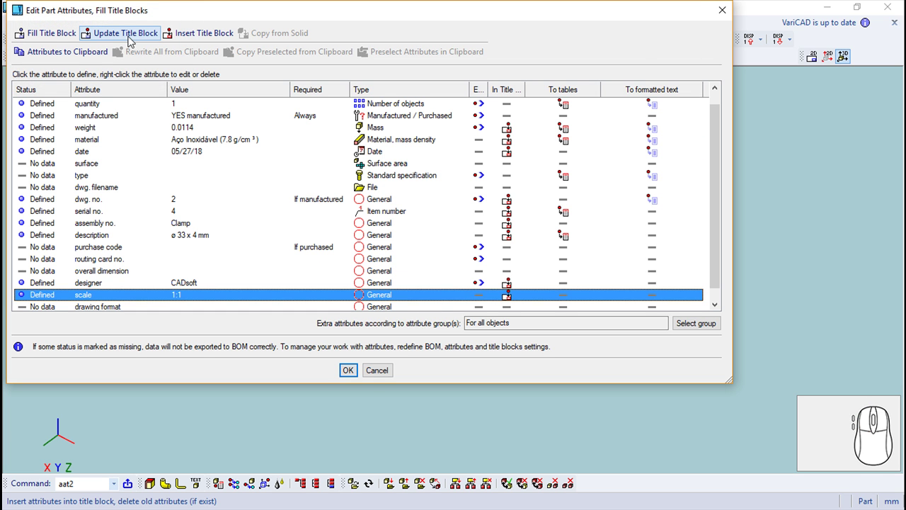
# Step: Update the title block with the spacer's attributes, placed at the sheet's lower corner
pyautogui.moveTo(122, 42); pyautogui.dragTo(505, 327)
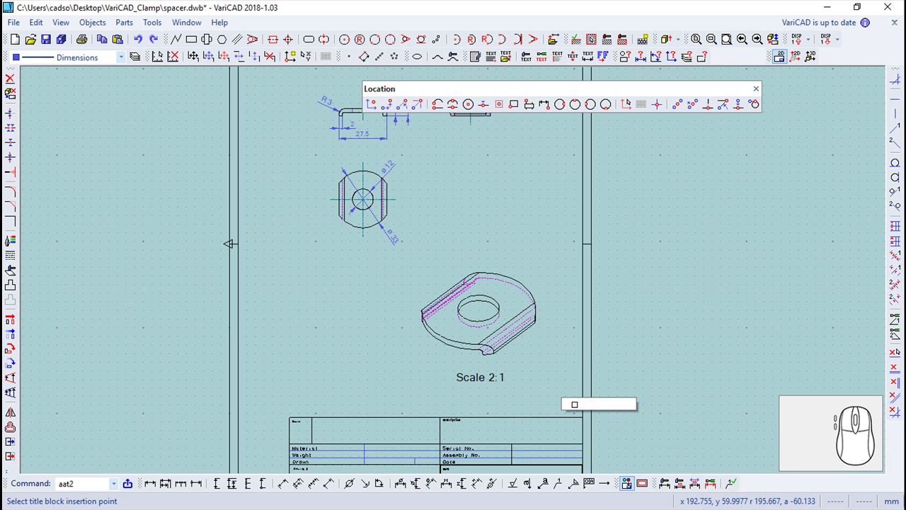
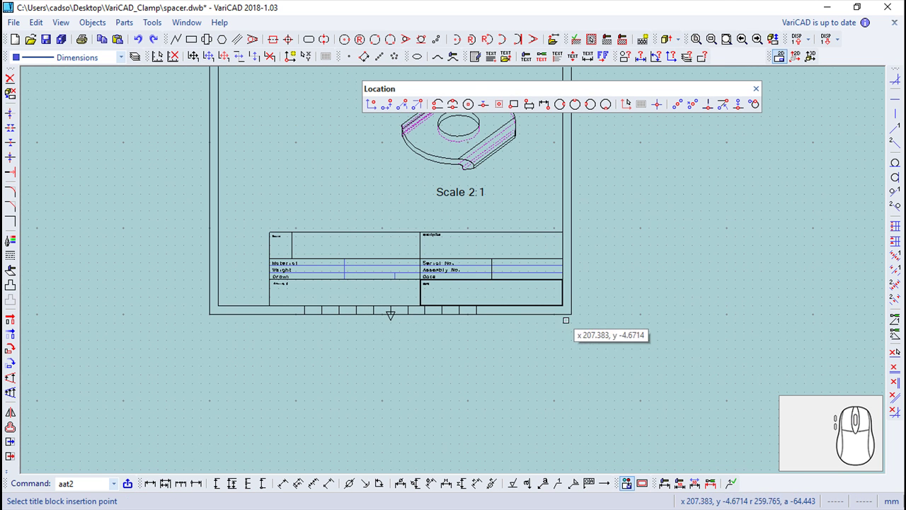
pyautogui.click(356, 369)
pyautogui.scroll(3)
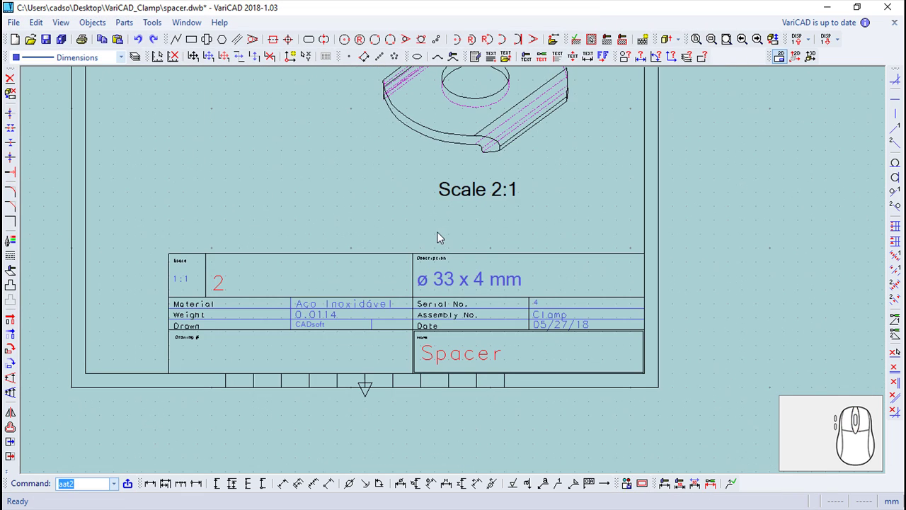
pyautogui.scroll(3)
pyautogui.scroll(3)
pyautogui.moveTo(414, 311); pyautogui.dragTo(415, 328)
pyautogui.moveTo(377, 305); pyautogui.dragTo(126, 187)
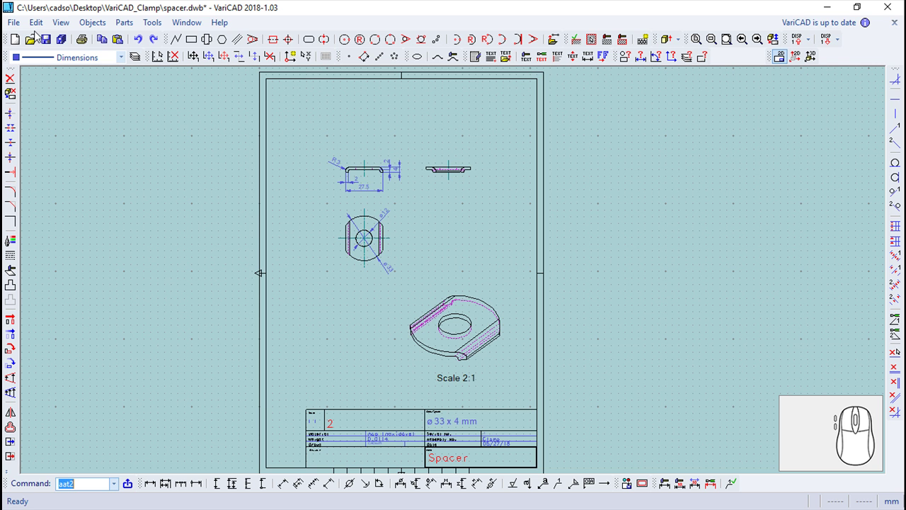
# Step: Save the drawing and return to the shaded 3D spacer model
pyautogui.click(54, 41)
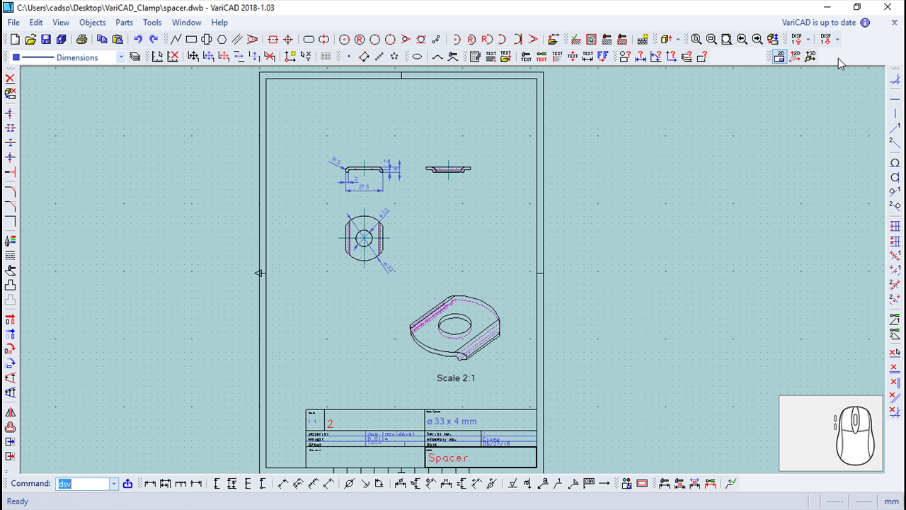
pyautogui.click(816, 59)
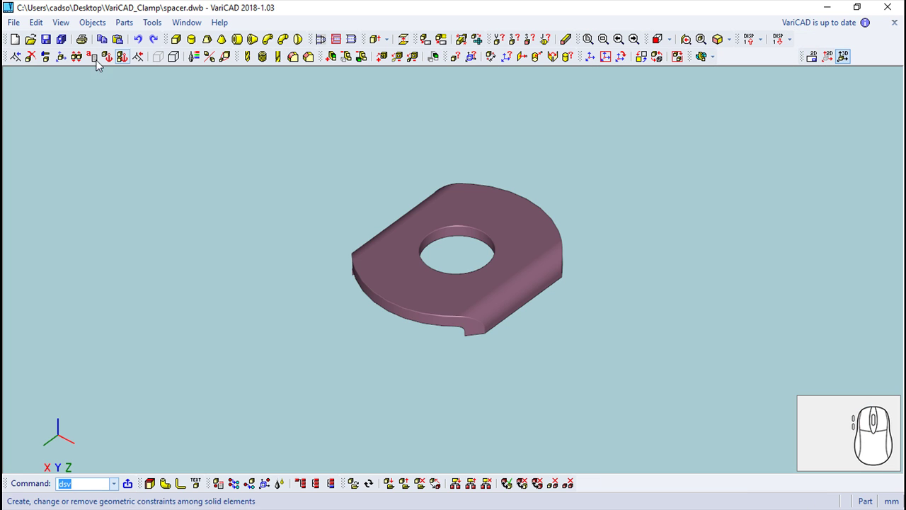